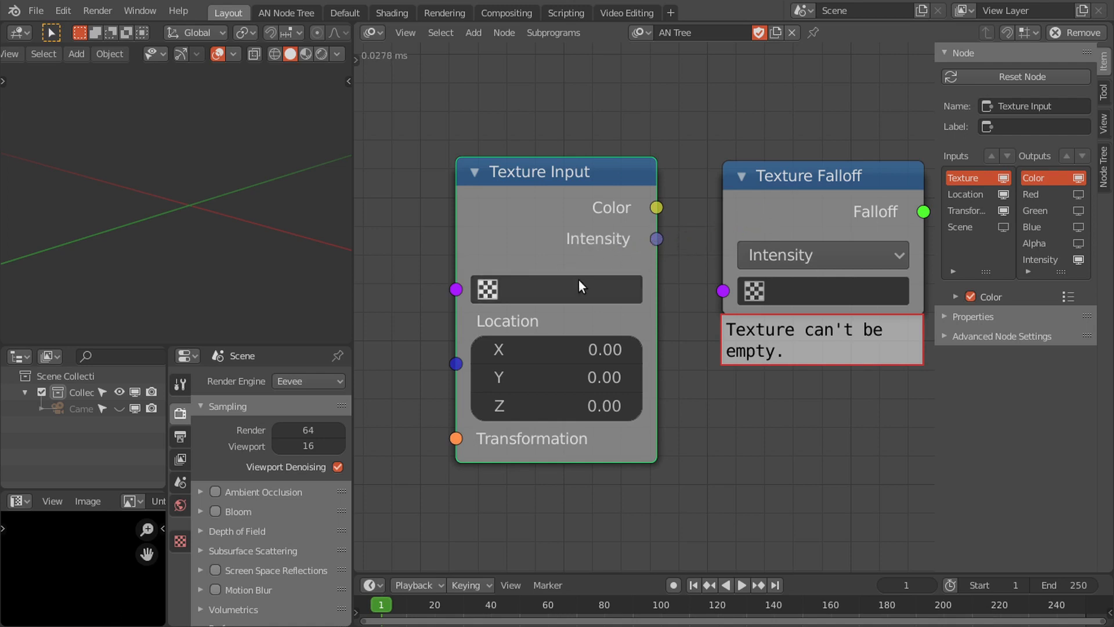
# Step: Delete the Texture Input node, leaving Texture Falloff alone in the tree
pyautogui.click(662, 243)
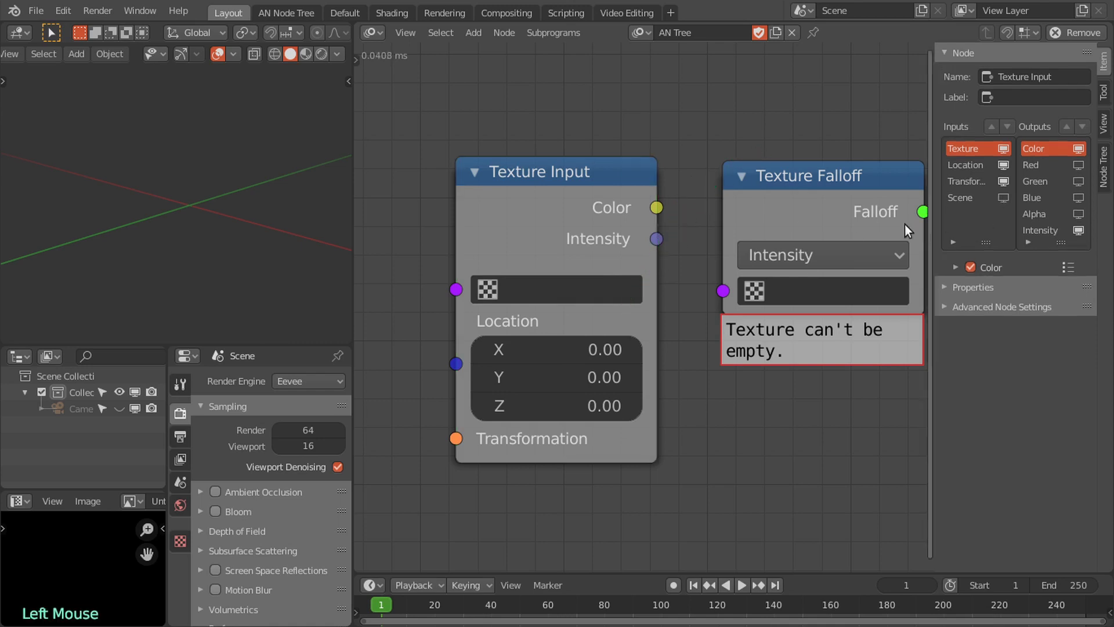
pyautogui.click(653, 248)
pyautogui.press('x')
pyautogui.click(716, 231)
pyautogui.middleClick(715, 230)
pyautogui.scroll(-3)
# Step: Move the Texture Falloff node toward the centre and leave its channel unchanged
pyautogui.middleClick(597, 240)
pyautogui.click(605, 298)
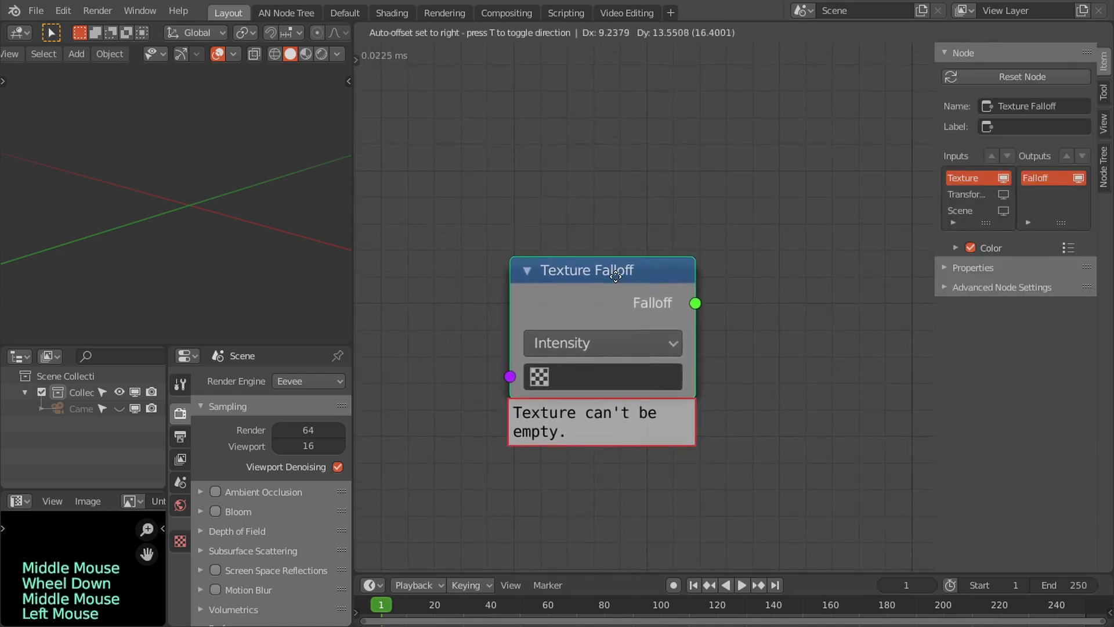
pyautogui.click(617, 341)
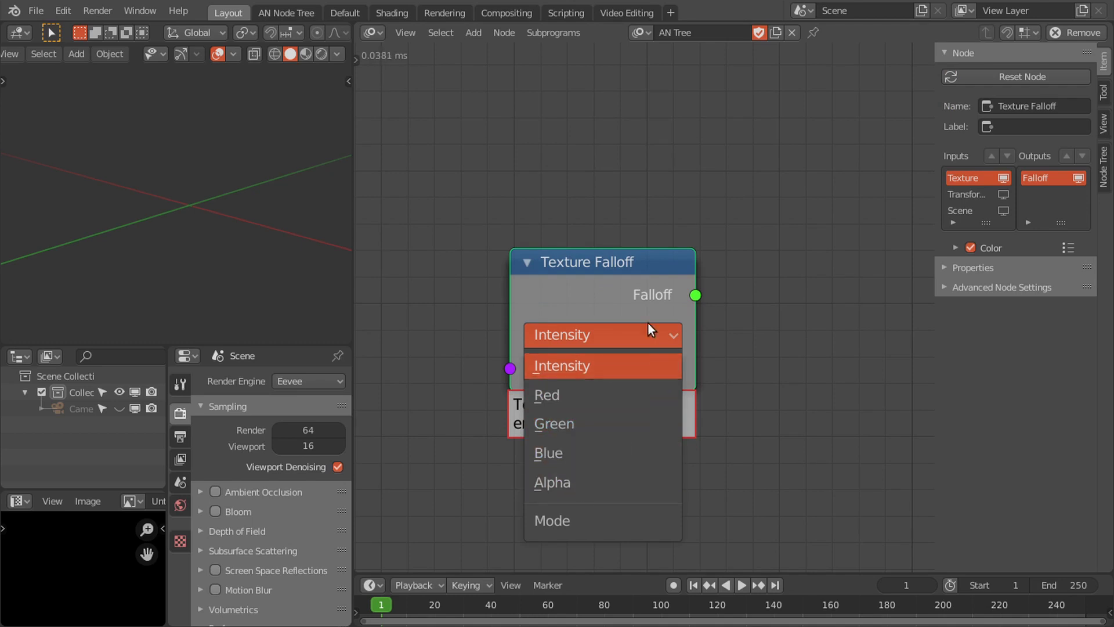
pyautogui.middleClick(298, 467)
pyautogui.click(181, 542)
# Step: Set the new texture's type to Clouds in the Texture properties
pyautogui.click(292, 414)
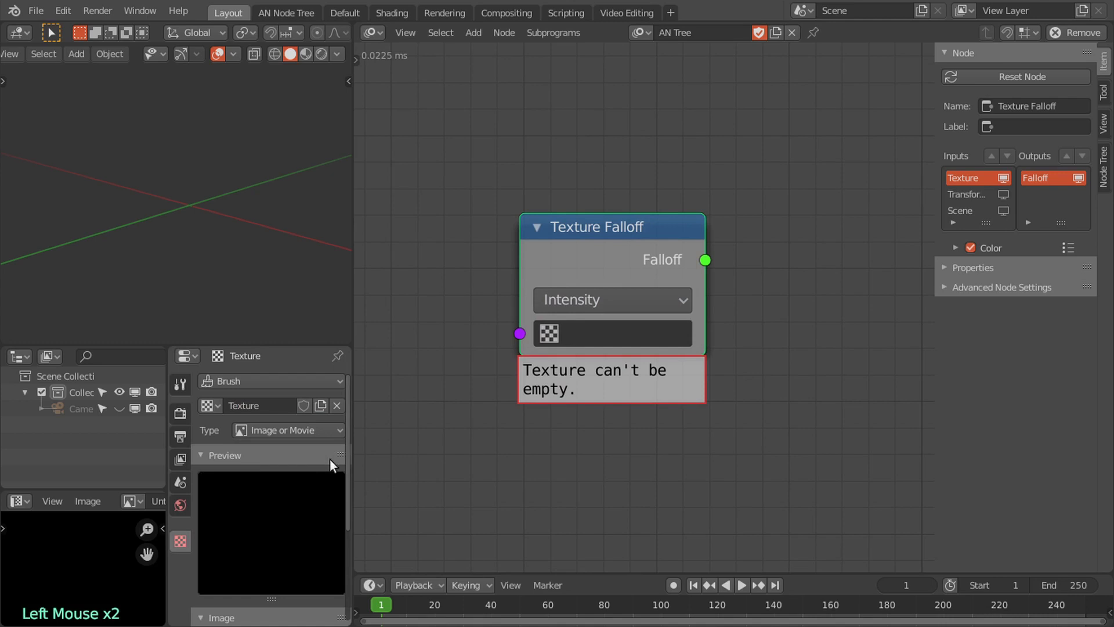
pyautogui.click(305, 432)
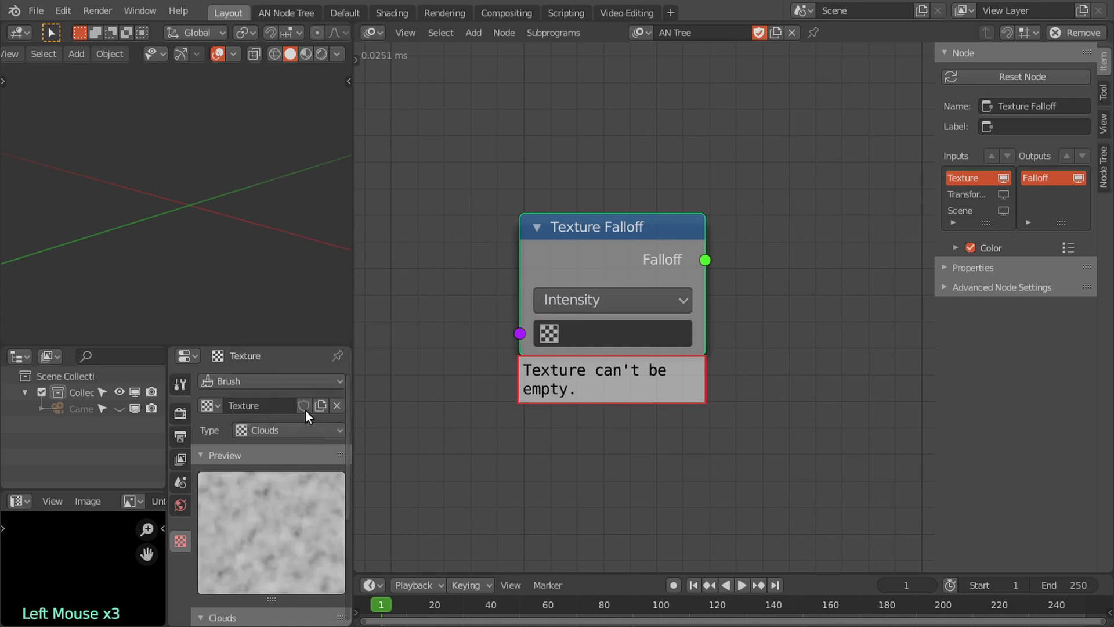
pyautogui.click(589, 235)
pyautogui.middleClick(590, 235)
# Step: Dismiss the add-node list and move the Texture Falloff node lower
pyautogui.scroll(-3)
pyautogui.press('shift+a')
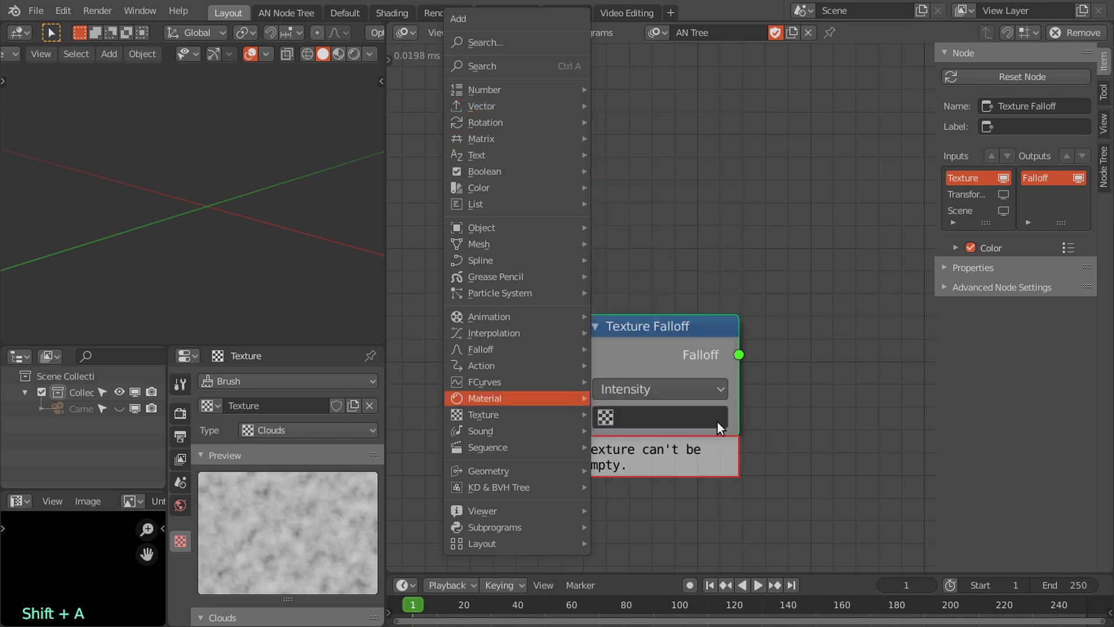
pyautogui.middleClick(665, 303)
pyautogui.click(715, 395)
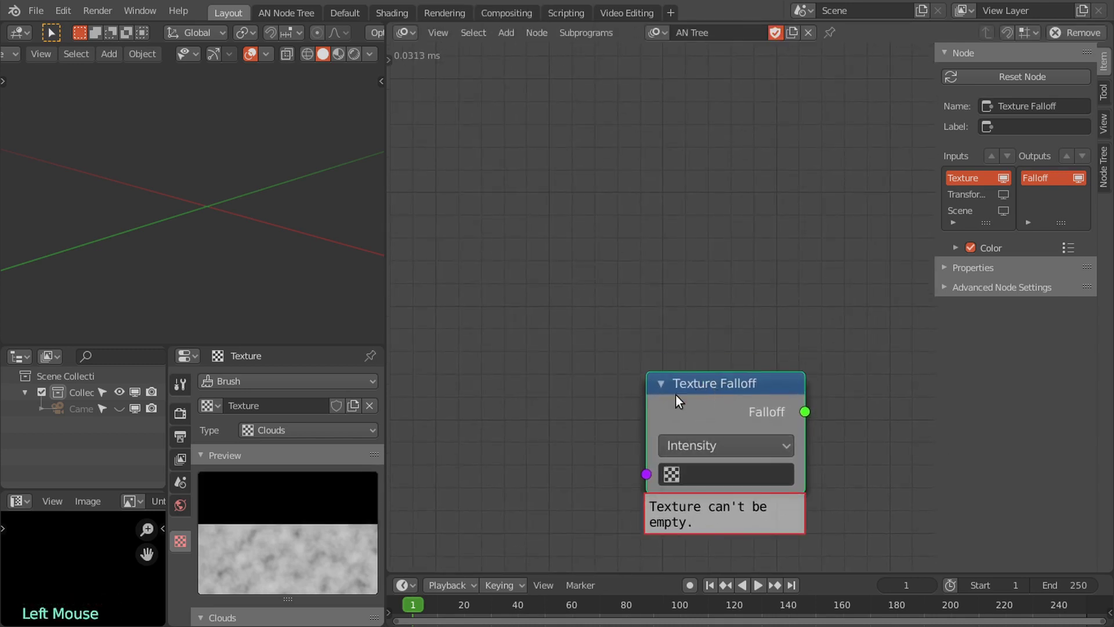
# Step: Add Distribute Matrices and Offset Vector nodes beside the Texture Falloff
pyautogui.press('shift+a')
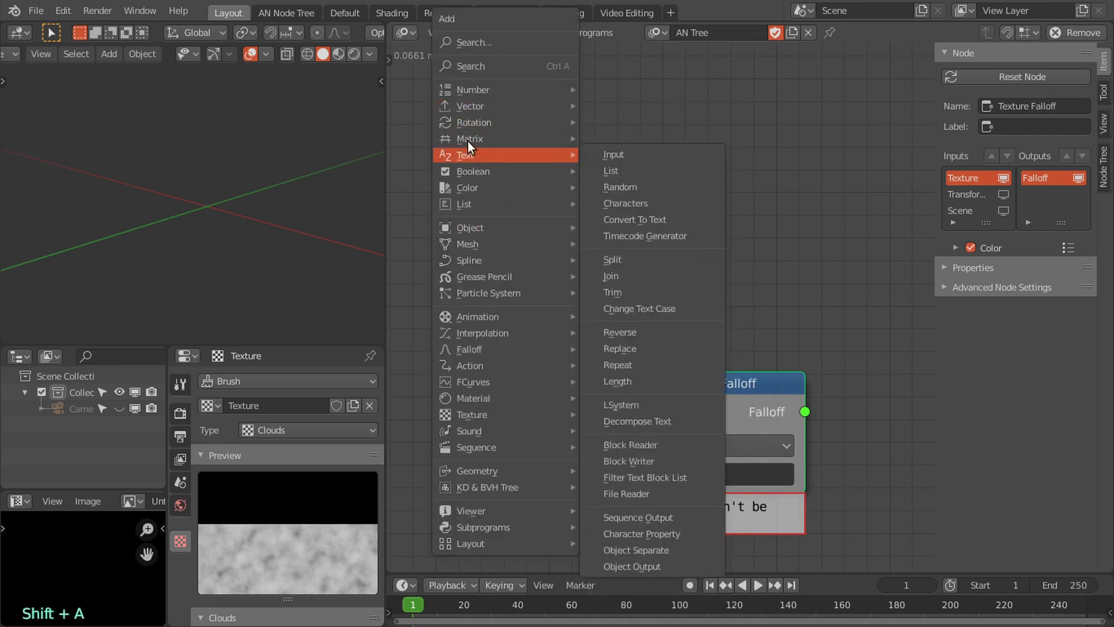
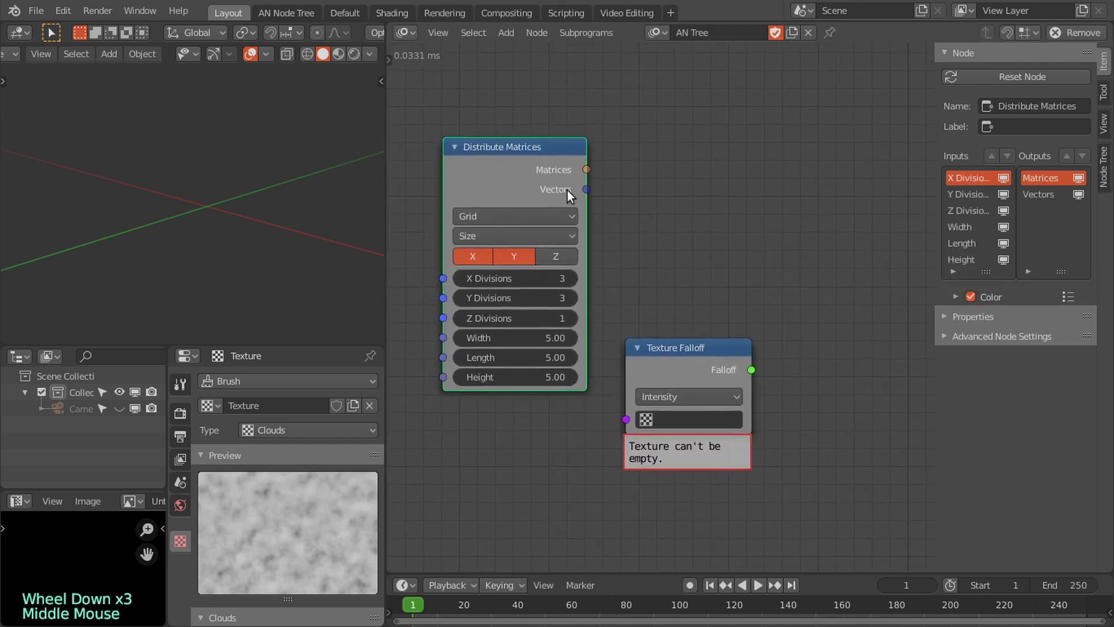
pyautogui.click(674, 364)
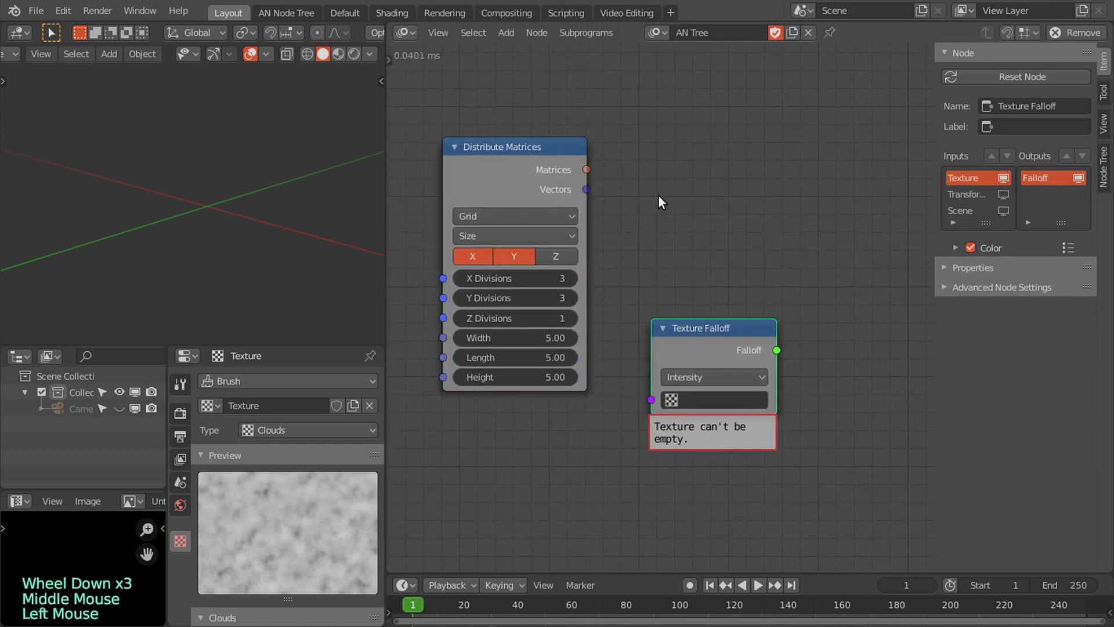
pyautogui.press('shift+a')
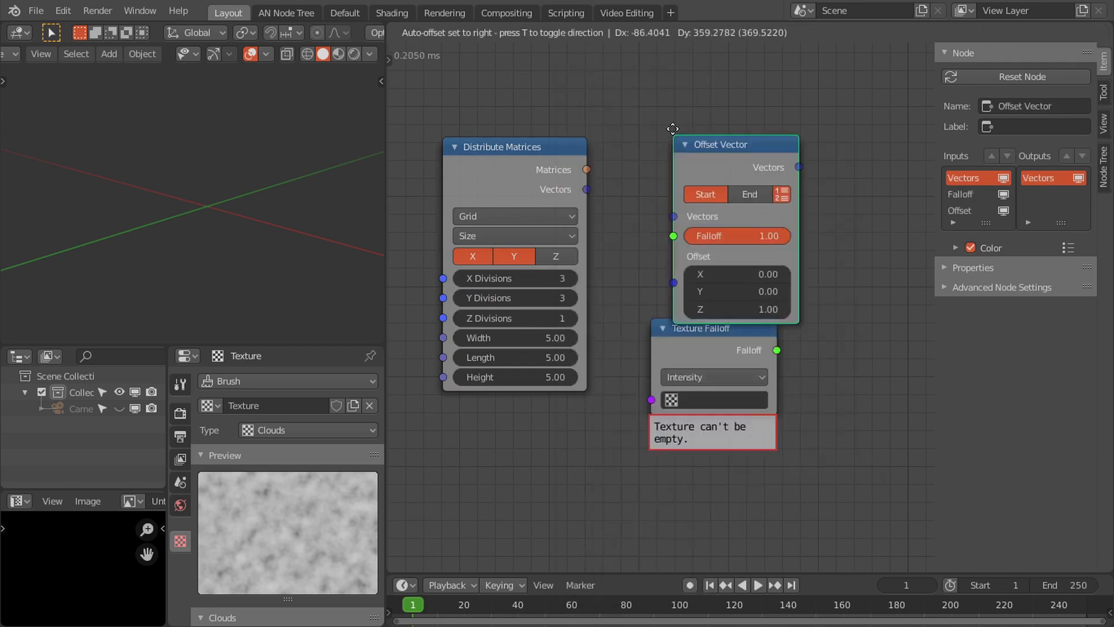
pyautogui.click(709, 362)
pyautogui.click(689, 151)
pyautogui.click(589, 193)
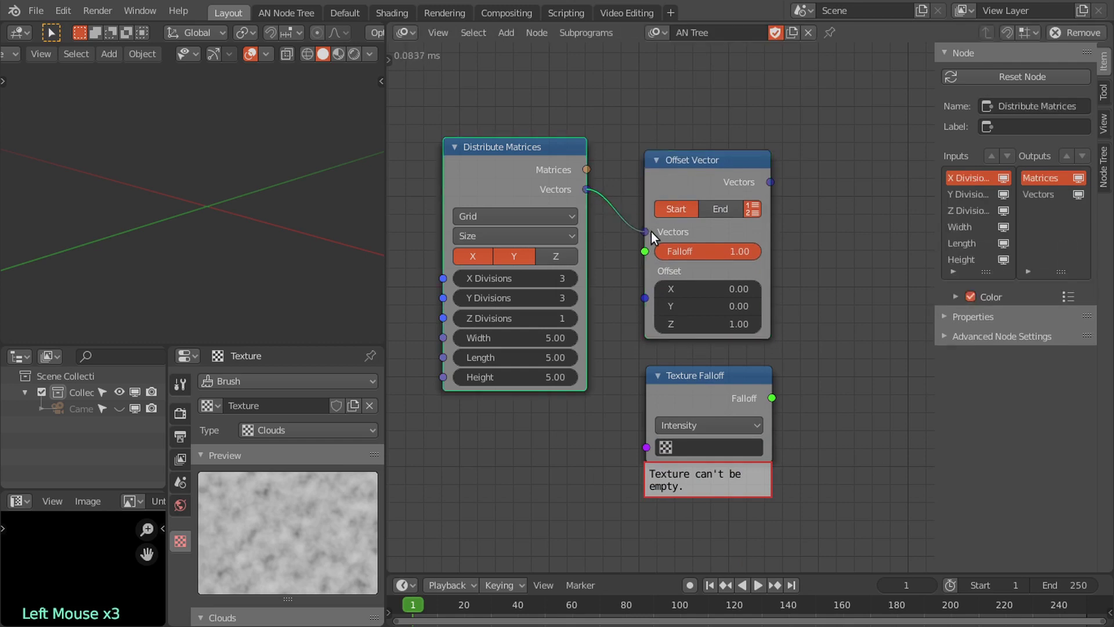
# Step: Feed grid vectors and falloff into Offset Vector and assign the Clouds texture to the falloff
pyautogui.click(787, 393)
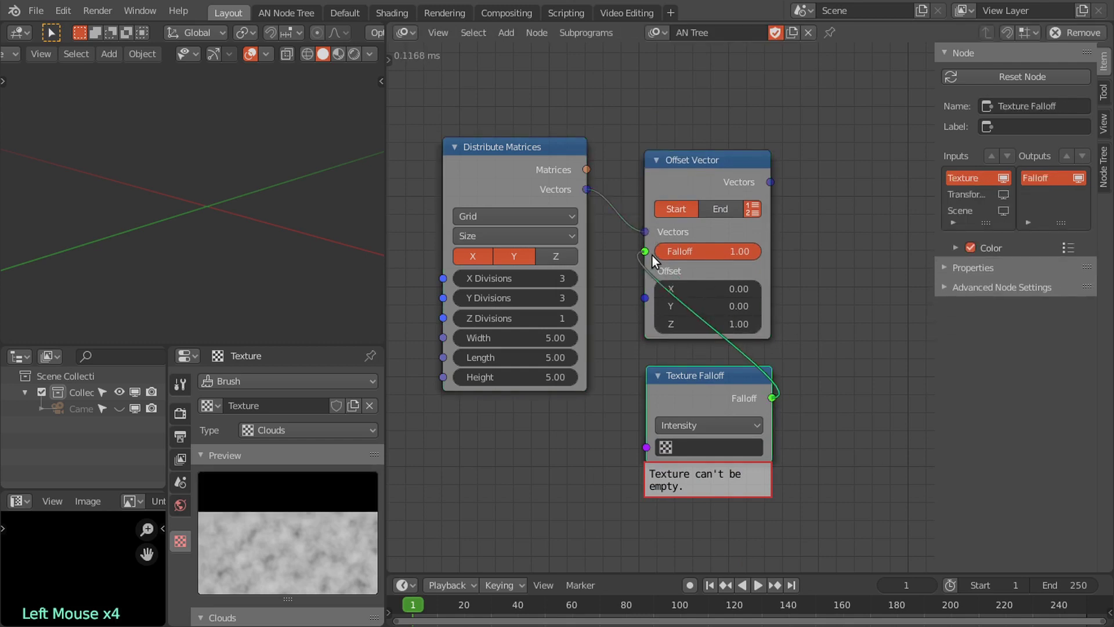
pyautogui.click(787, 473)
pyautogui.click(727, 440)
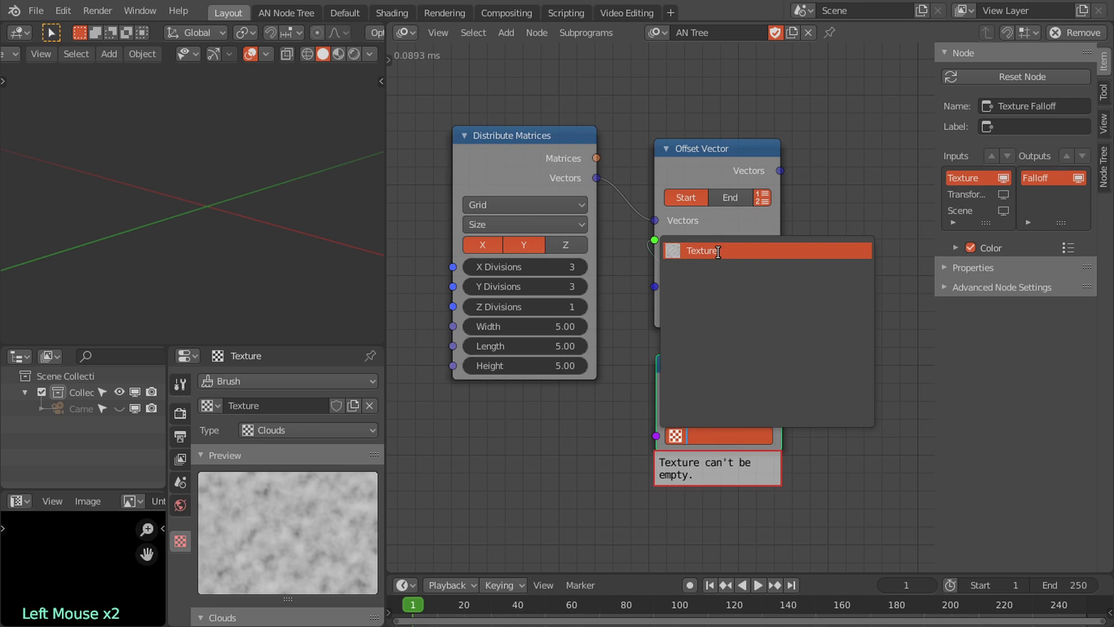
pyautogui.middleClick(704, 353)
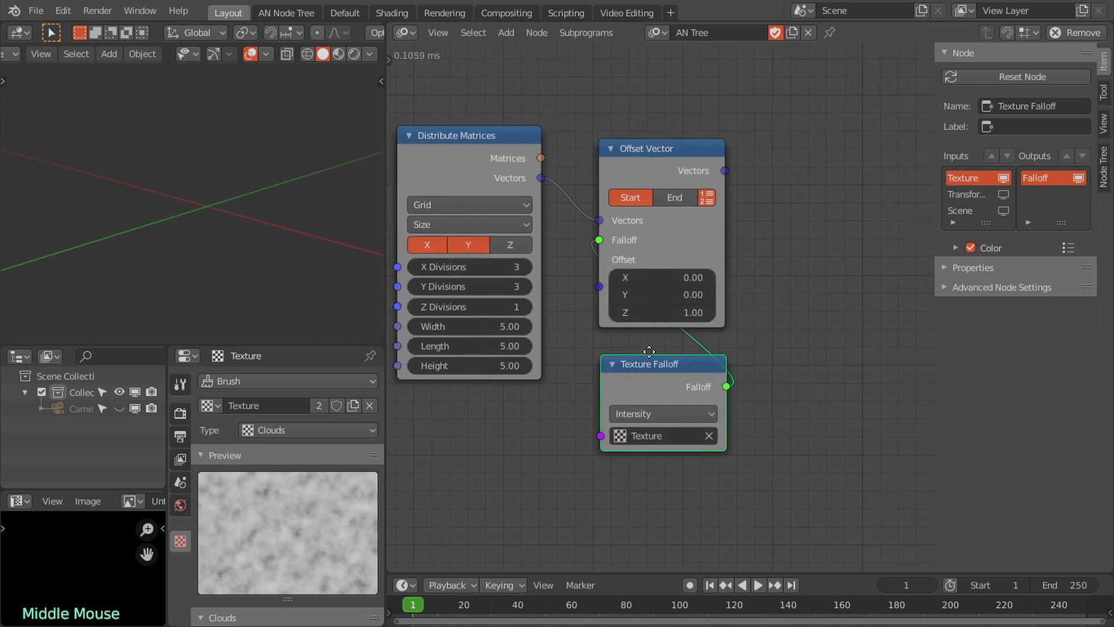
pyautogui.click(727, 175)
# Step: Add a 3D Viewer on Offset Vector's output and raise the grid to 35 by 35 divisions
pyautogui.press('shift+a')
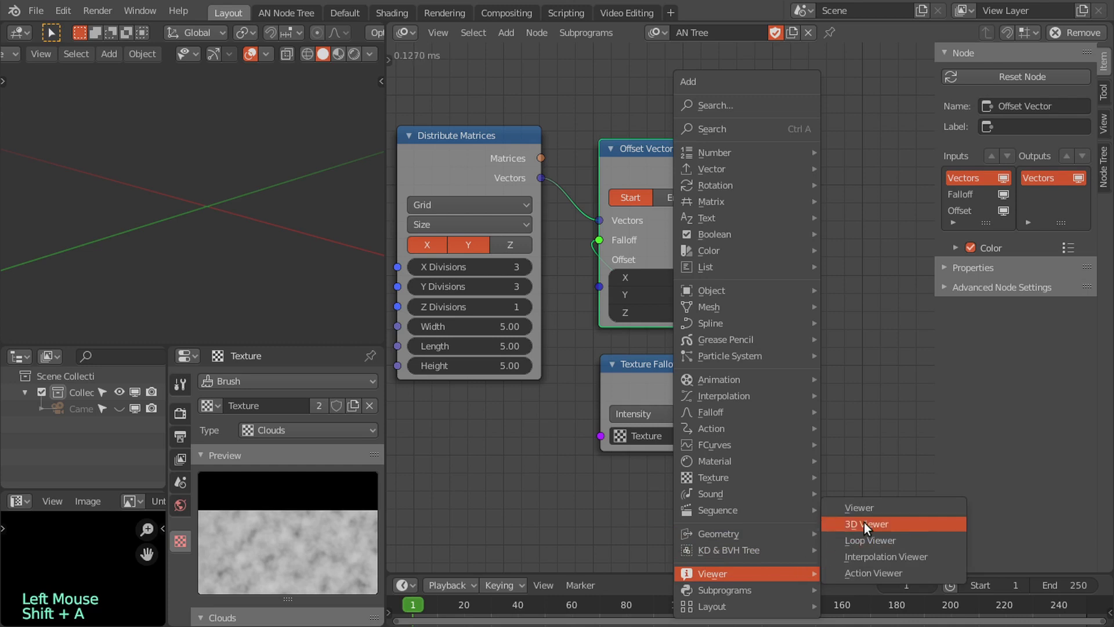
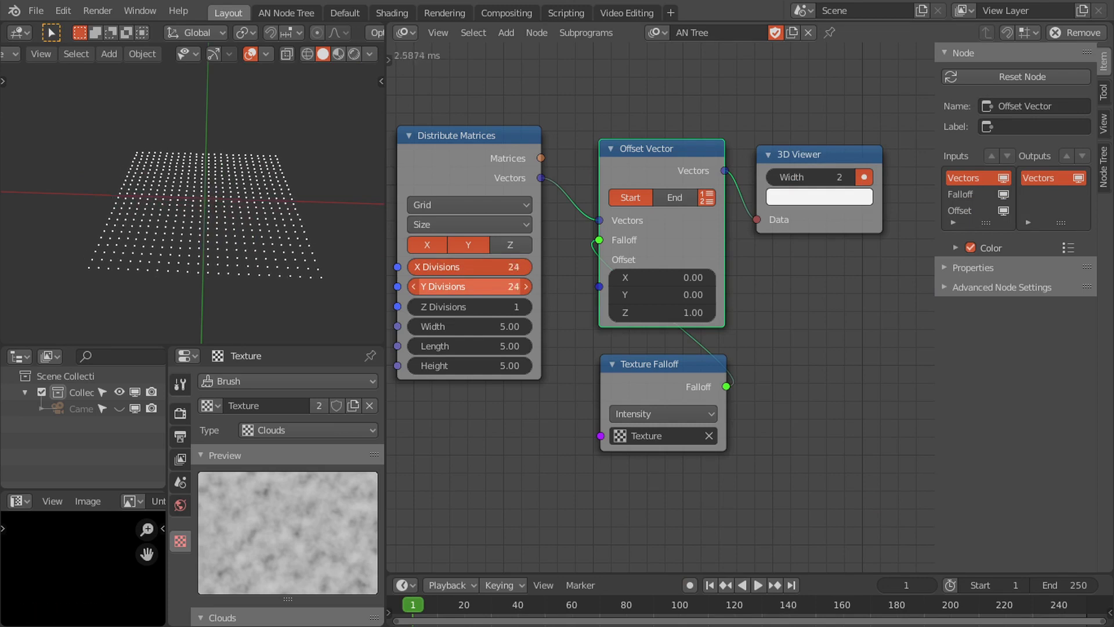
pyautogui.middleClick(316, 263)
pyautogui.scroll(3)
pyautogui.middleClick(234, 230)
pyautogui.scroll(-3)
# Step: Orbit the viewport to inspect the dense flat point grid
pyautogui.middleClick(243, 230)
pyautogui.middleClick(255, 246)
pyautogui.scroll(3)
pyautogui.middleClick(237, 233)
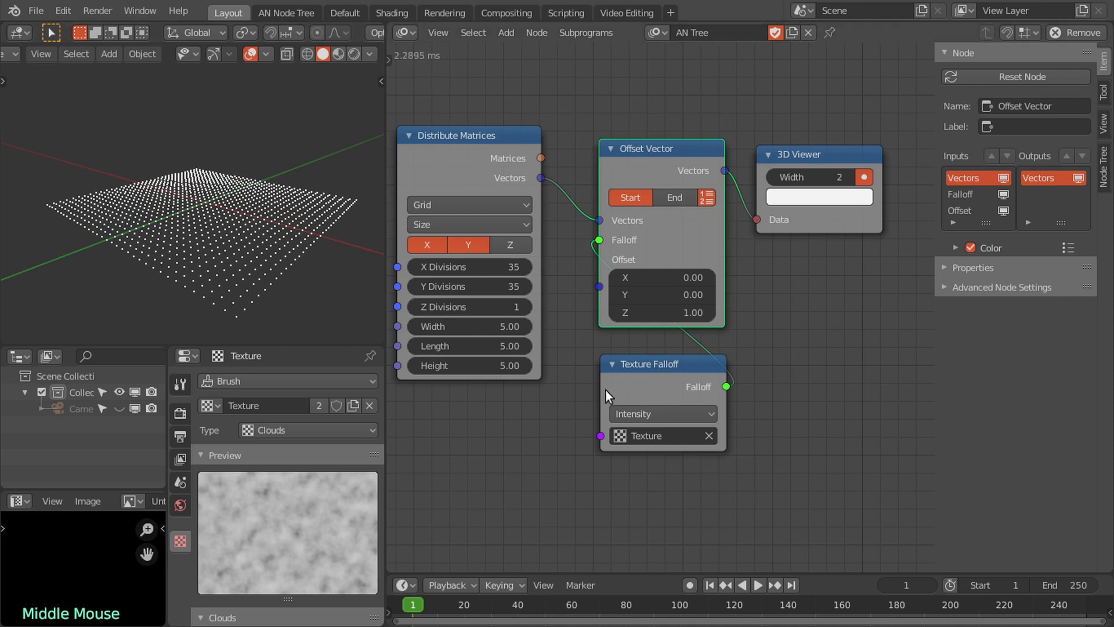
pyautogui.click(665, 394)
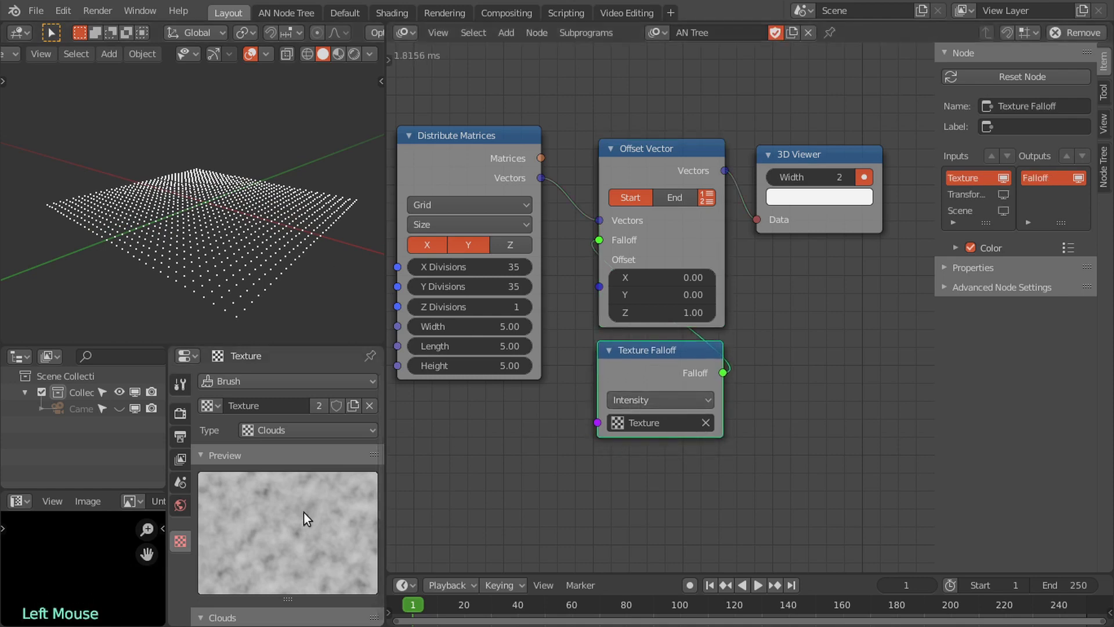
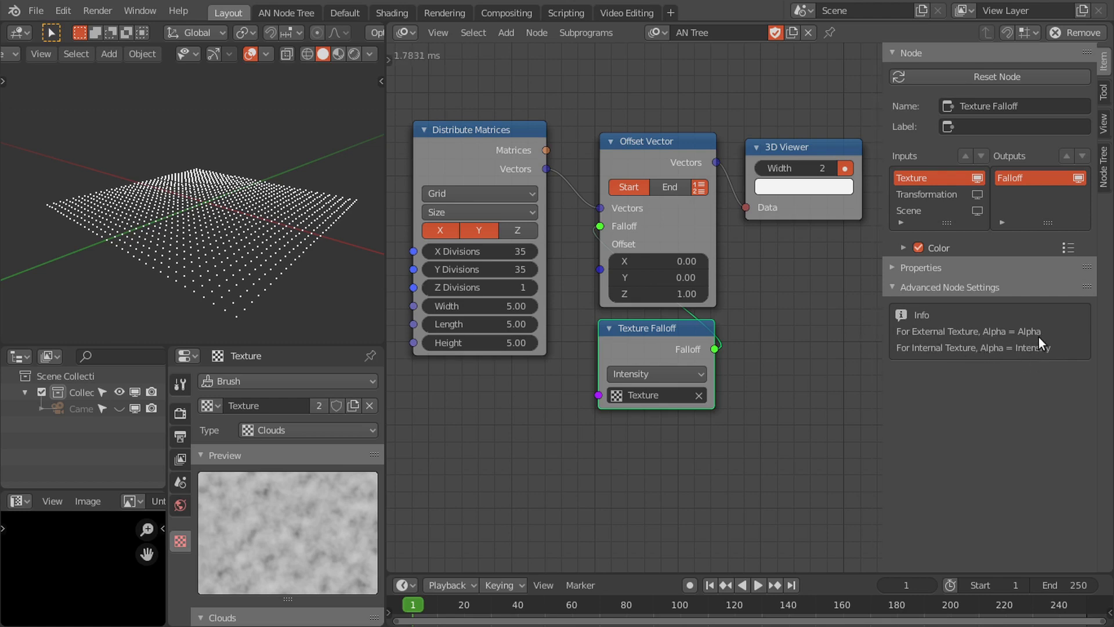
# Step: Make the falloff read the texture's Alpha and expose Texture Falloff's Transformation input
pyautogui.click(683, 375)
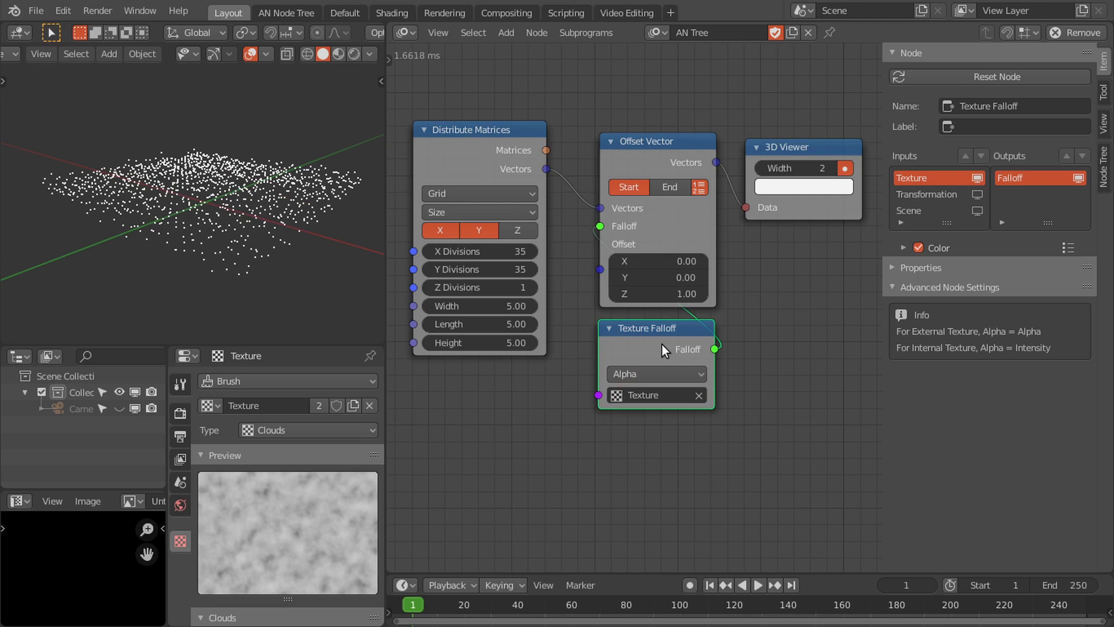
pyautogui.middleClick(234, 186)
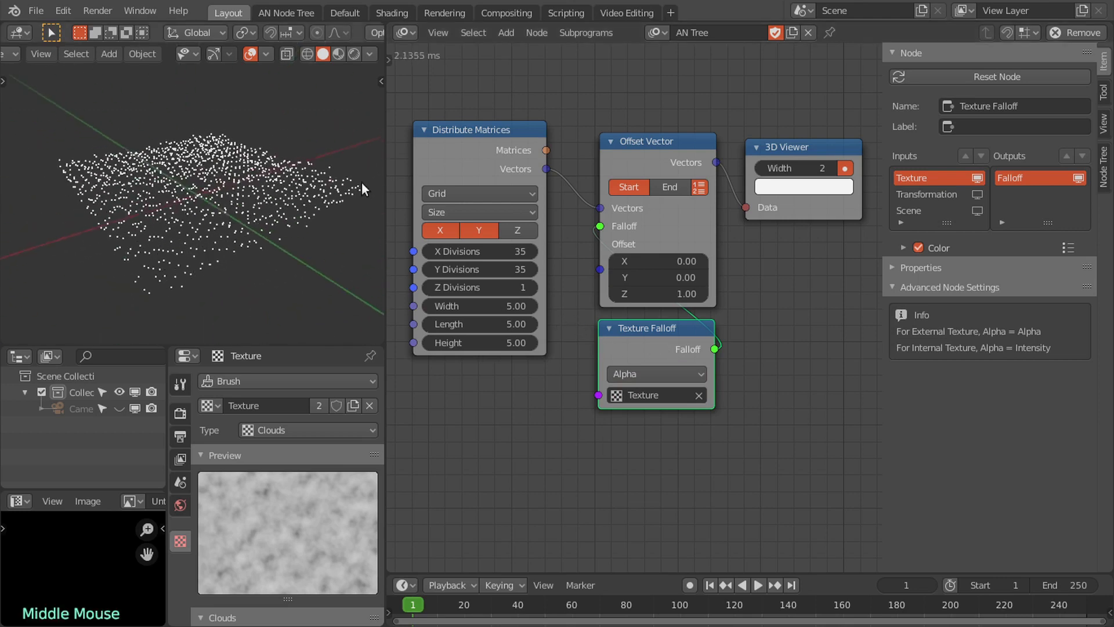
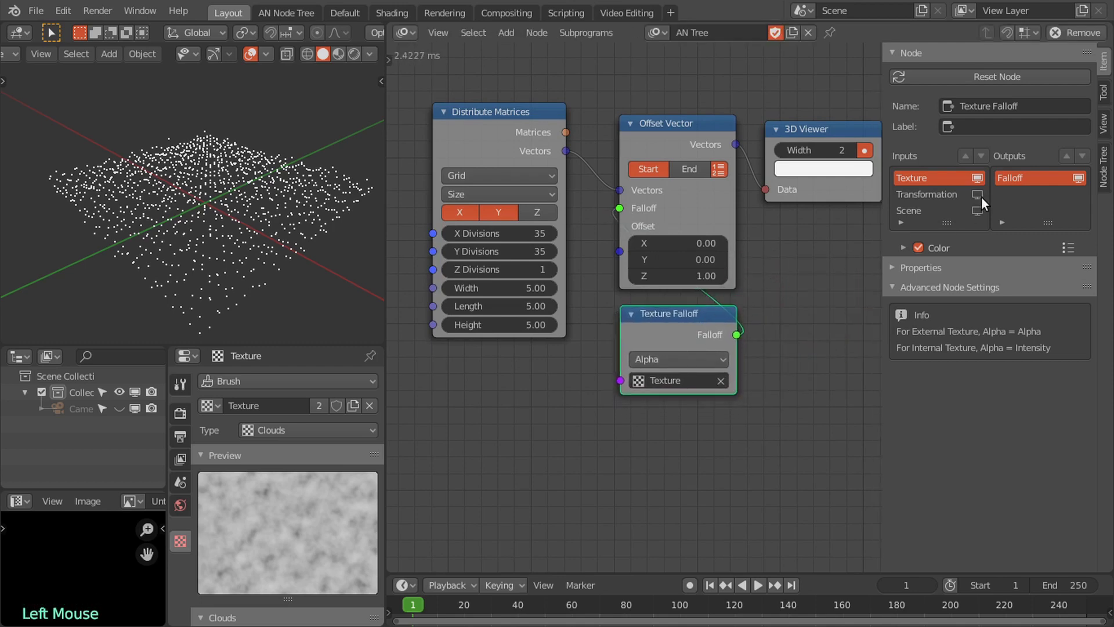
pyautogui.click(980, 198)
pyautogui.middleClick(792, 309)
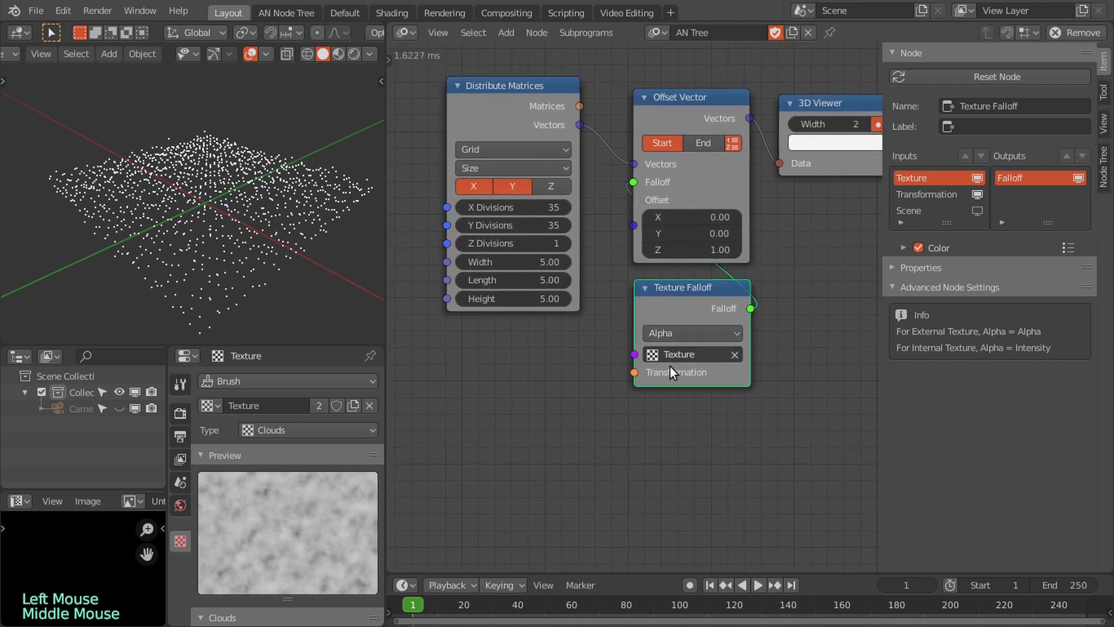
pyautogui.click(640, 378)
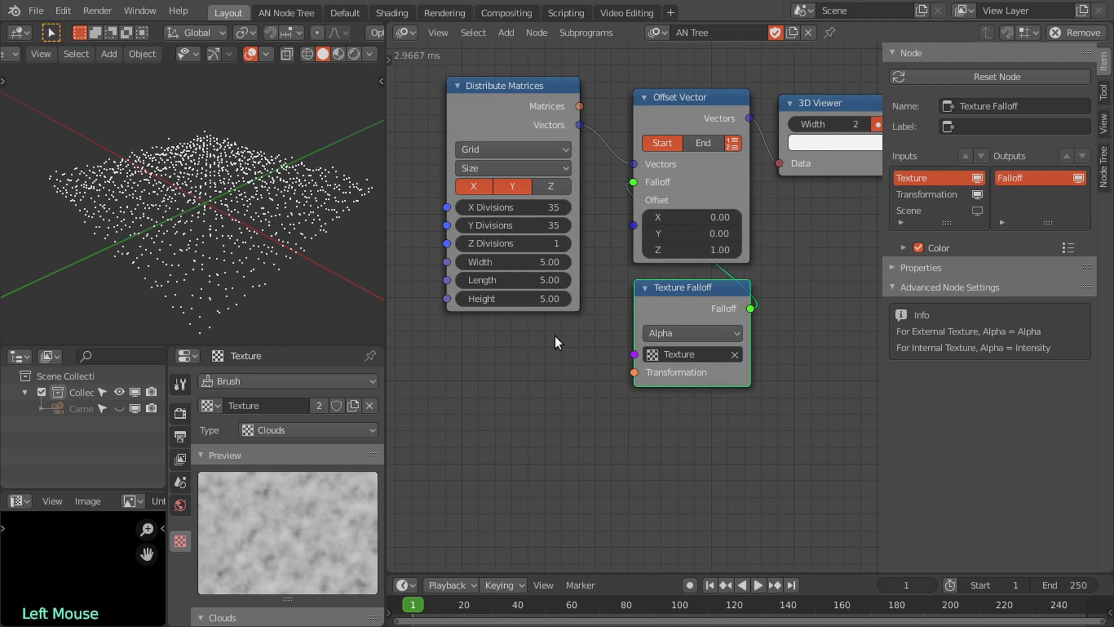
# Step: Add a Matrix > Compose Matrix node to the tree, not yet connected
pyautogui.press('shift+a')
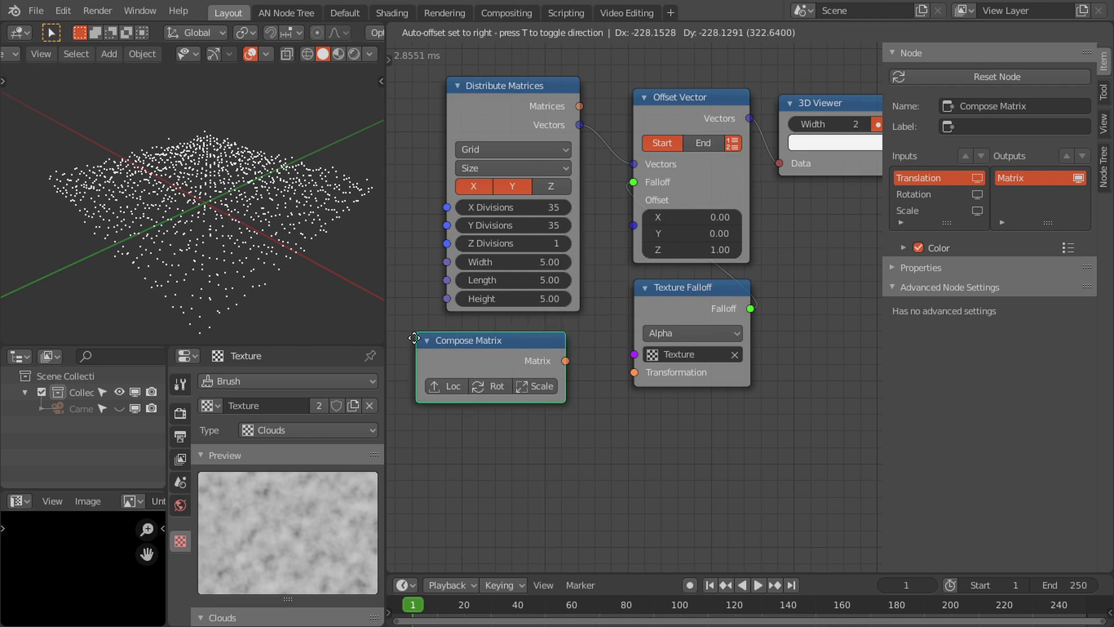
pyautogui.click(582, 129)
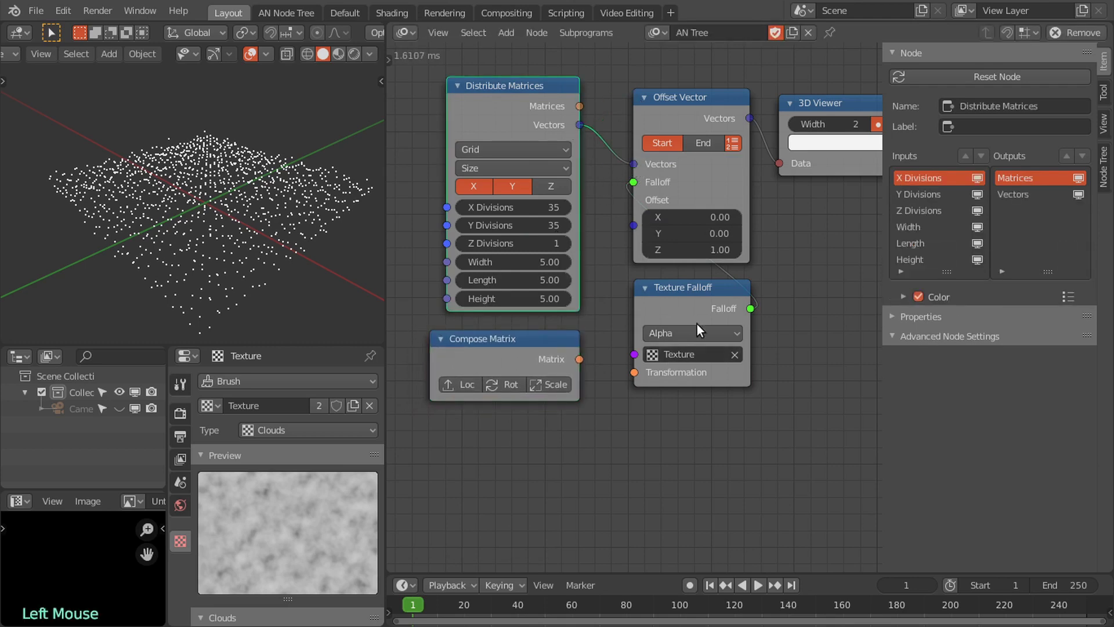
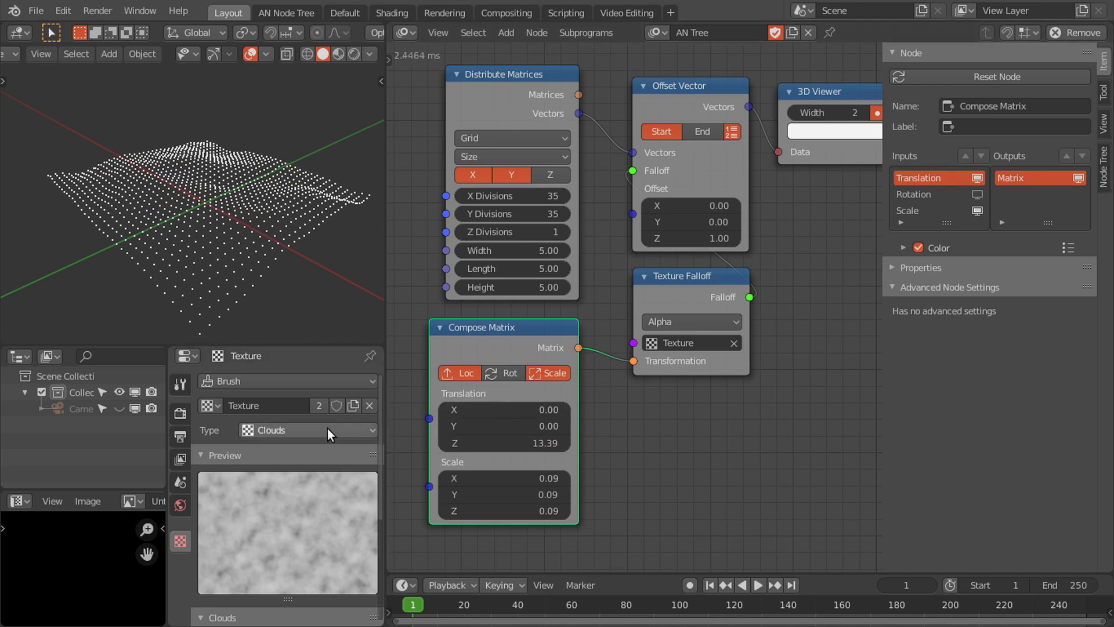
# Step: Switch the texture type to the eye image and open the falloff channel choices
pyautogui.click(326, 432)
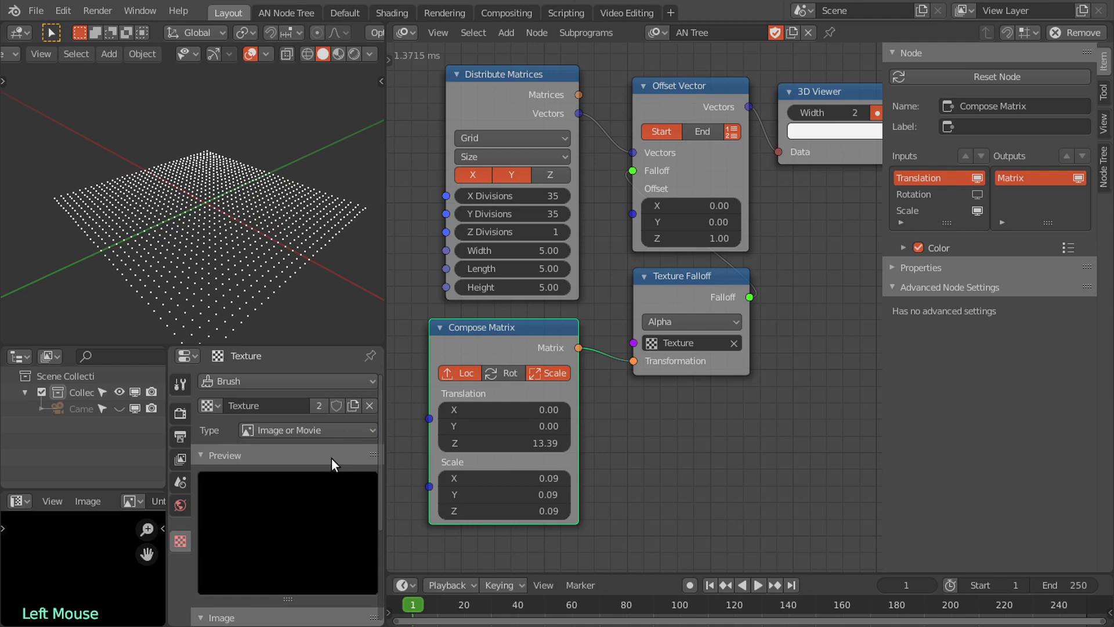
pyautogui.scroll(-3)
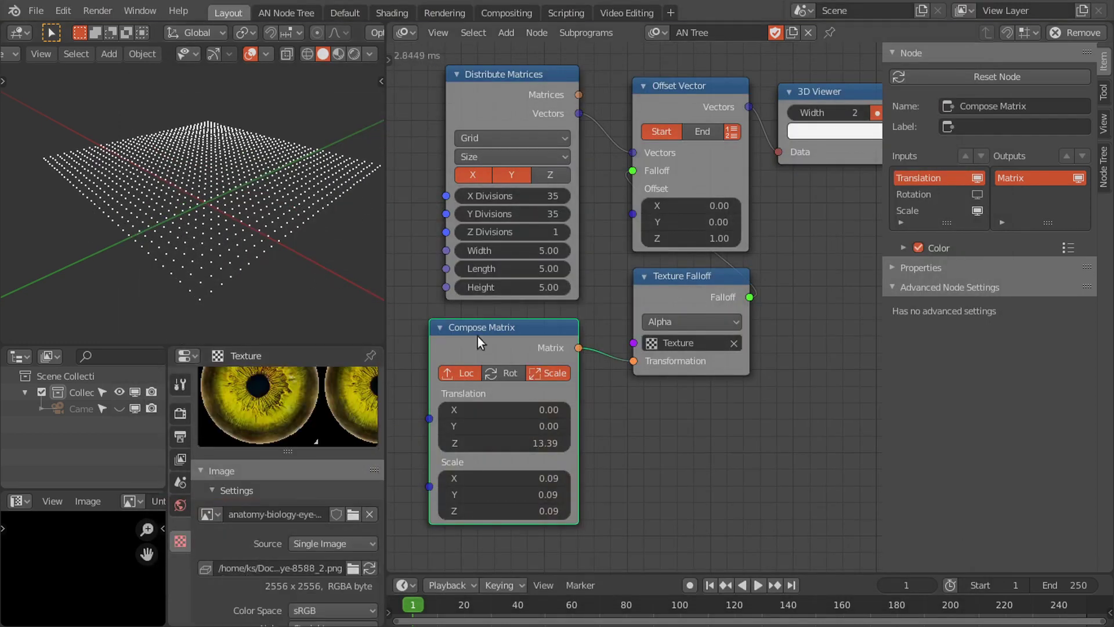
pyautogui.click(690, 322)
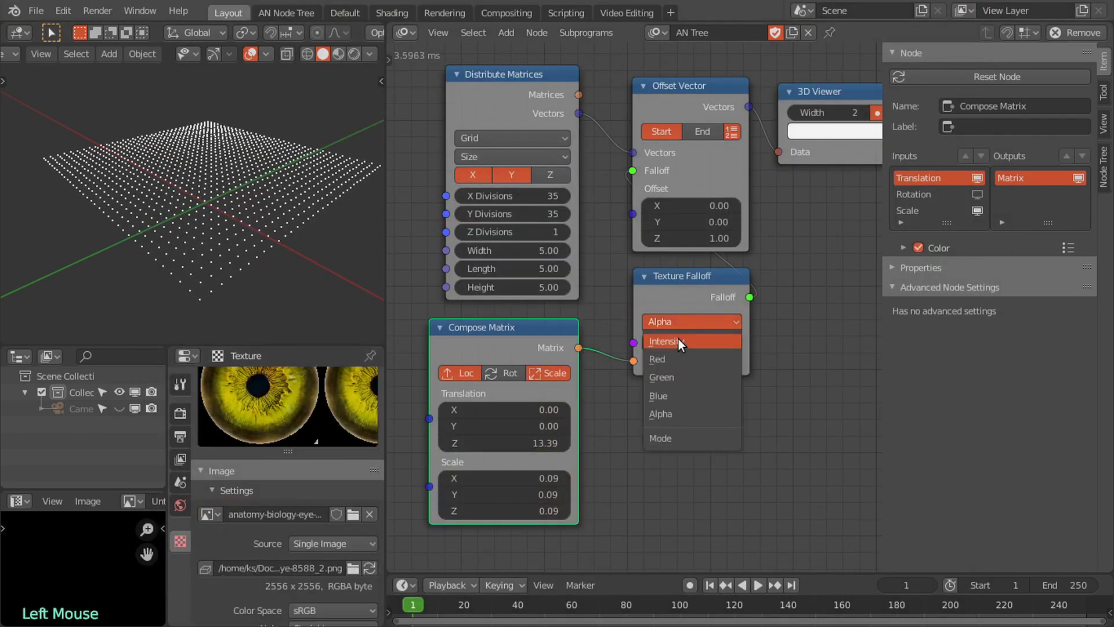
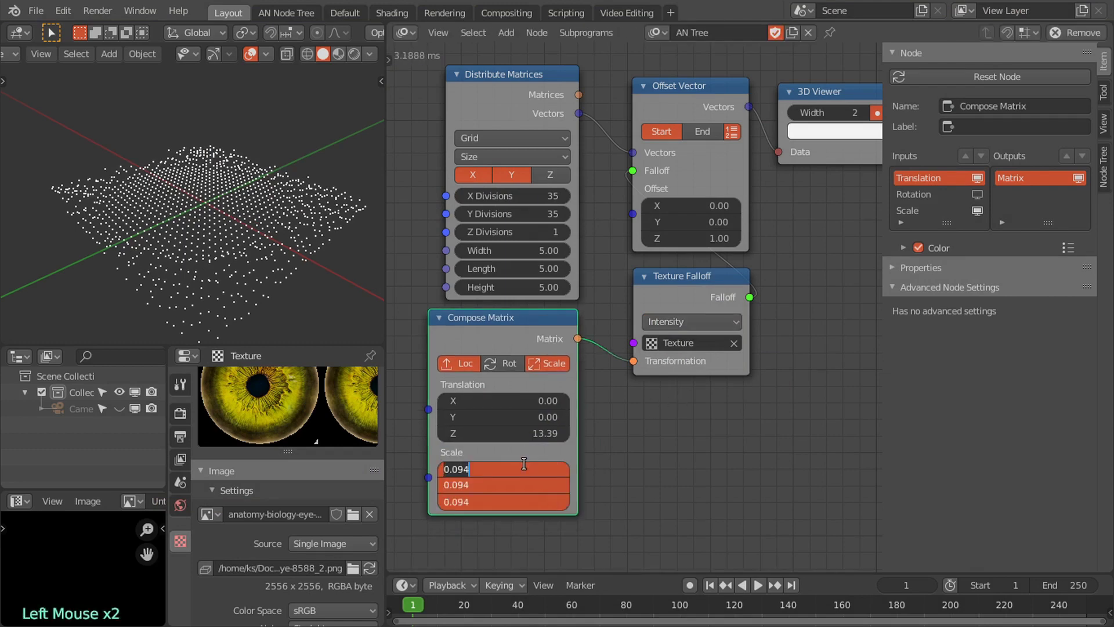
# Step: Reset the texture scale back to 1.00 and set Distribute Matrices to 50 by 50 divisions
pyautogui.rightClick(605, 307)
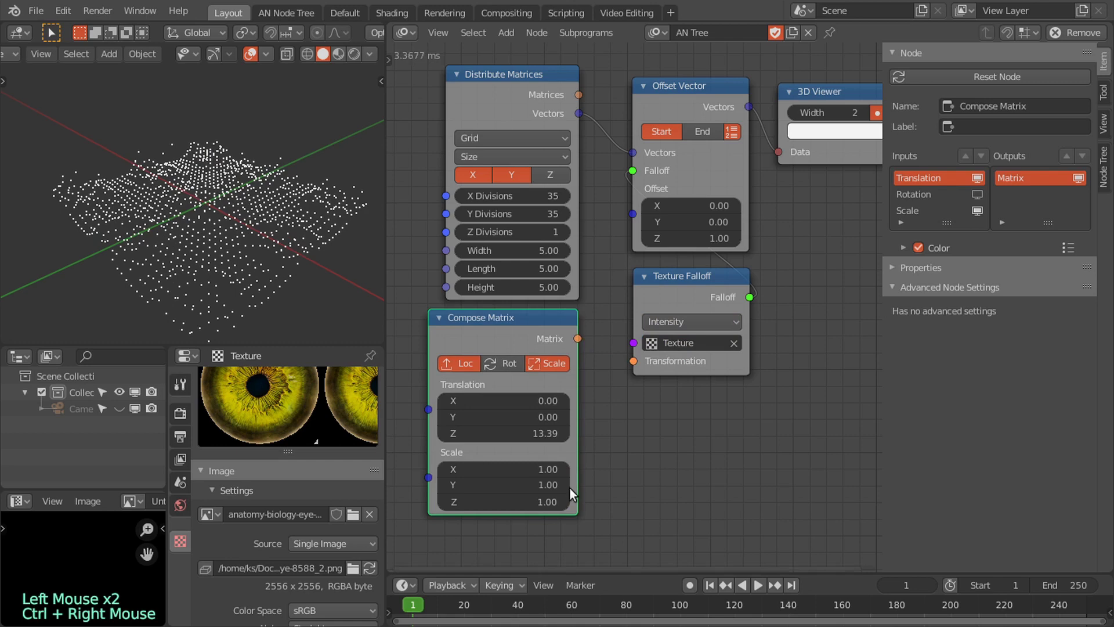
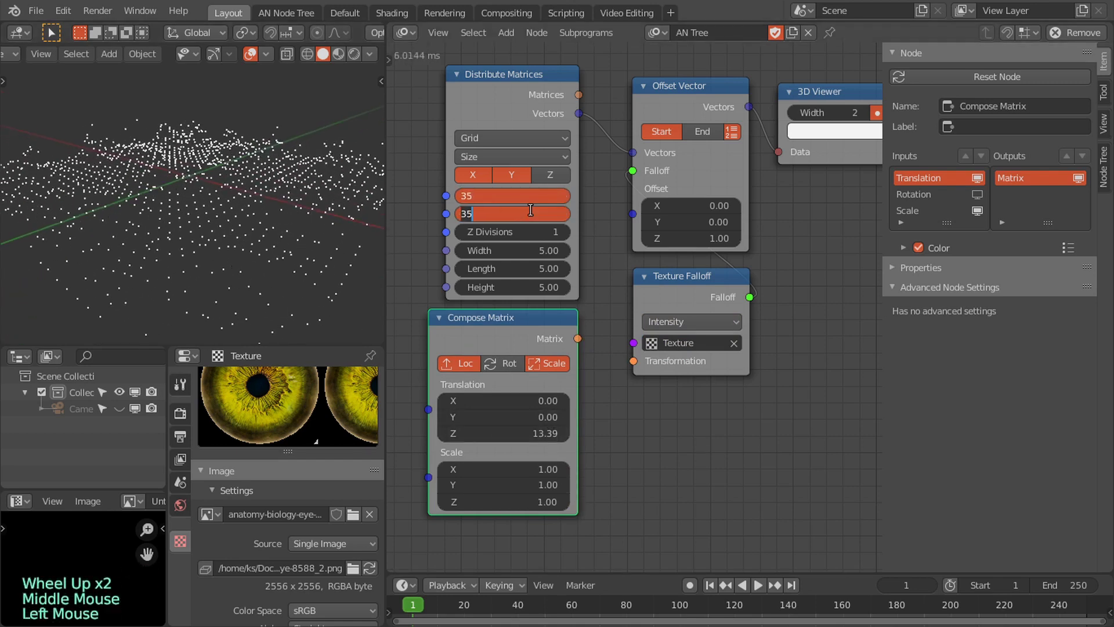
pyautogui.scroll(-3)
pyautogui.middleClick(235, 236)
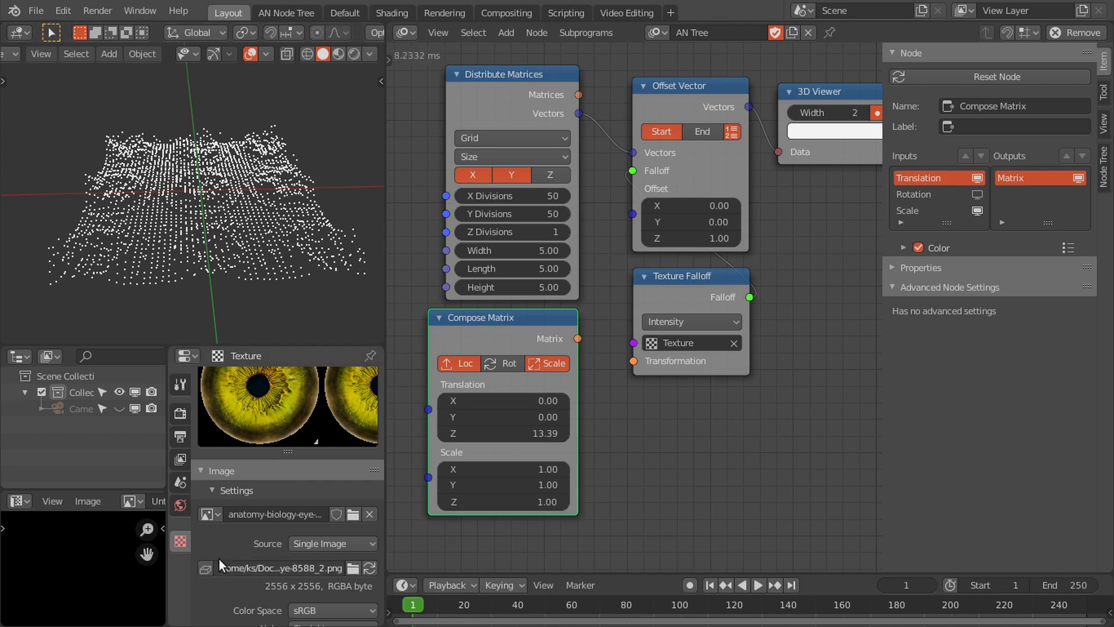
pyautogui.scroll(-3)
pyautogui.click(255, 558)
# Step: Use Extend image mapping and orbit to see the small eye pattern on the grid
pyautogui.scroll(-3)
pyautogui.click(313, 479)
pyautogui.middleClick(233, 253)
pyautogui.scroll(3)
pyautogui.middleClick(211, 210)
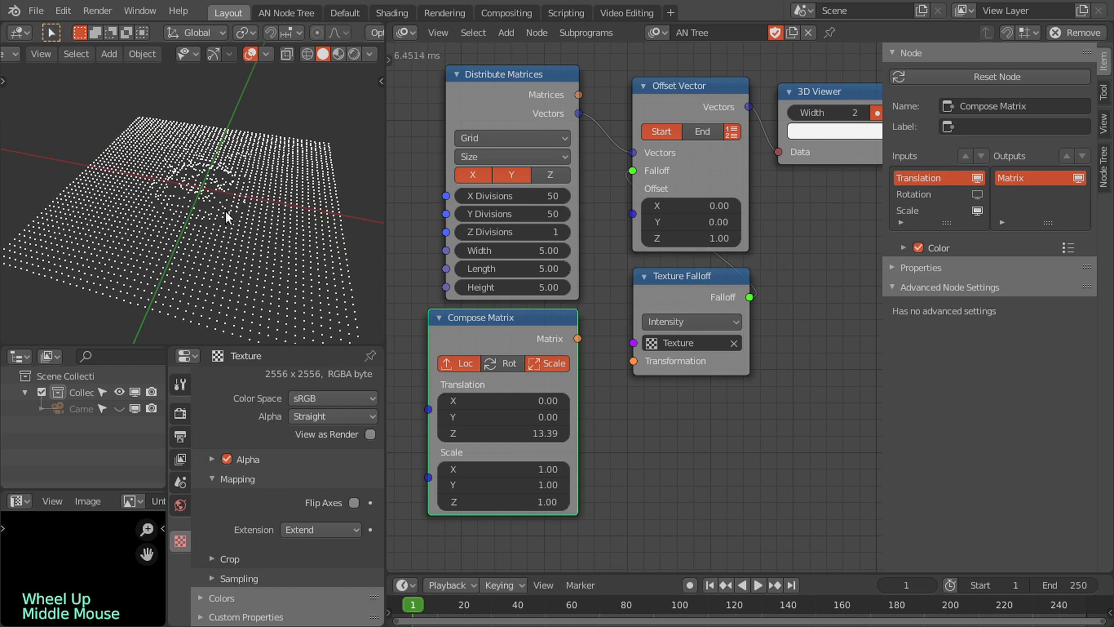
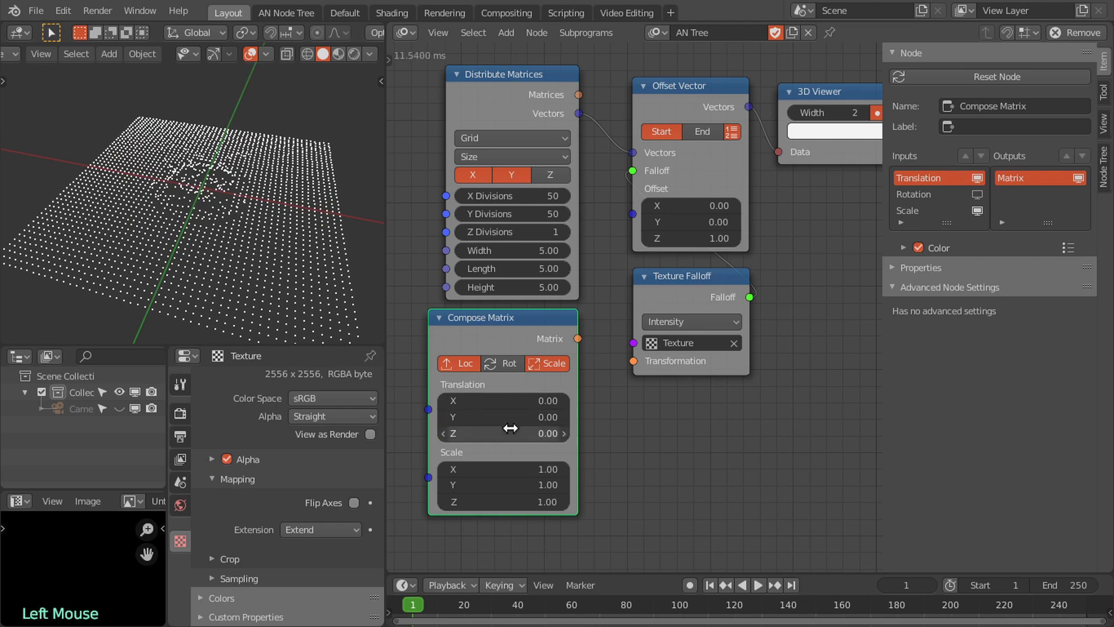
# Step: Disable the Loc offset, link the matrix to Transformation, and scale the texture to 0.39
pyautogui.click(445, 367)
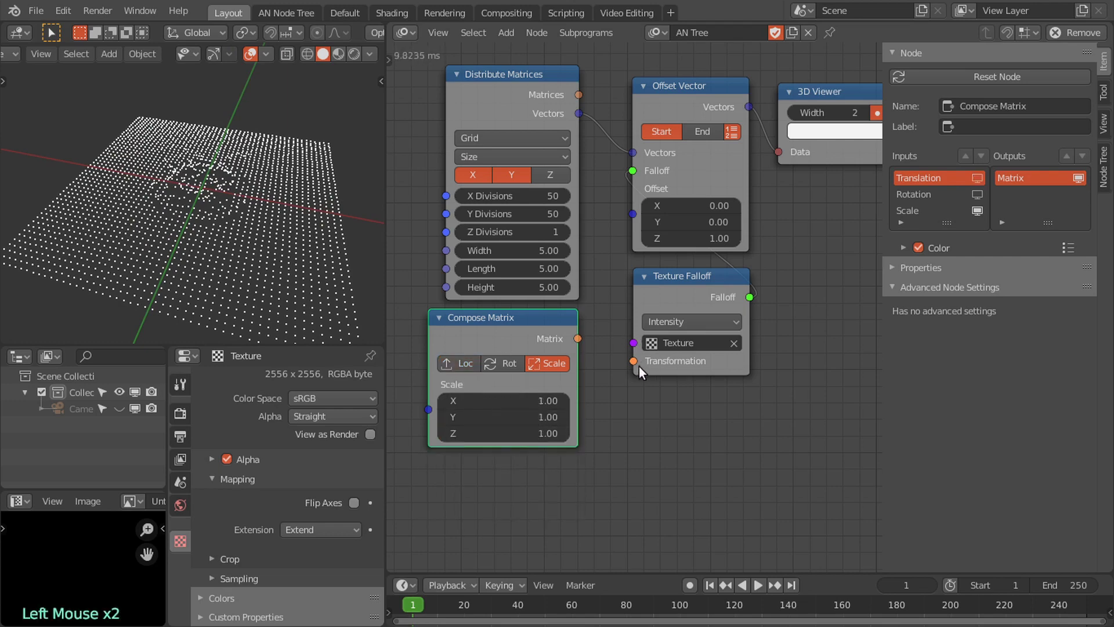
pyautogui.click(630, 359)
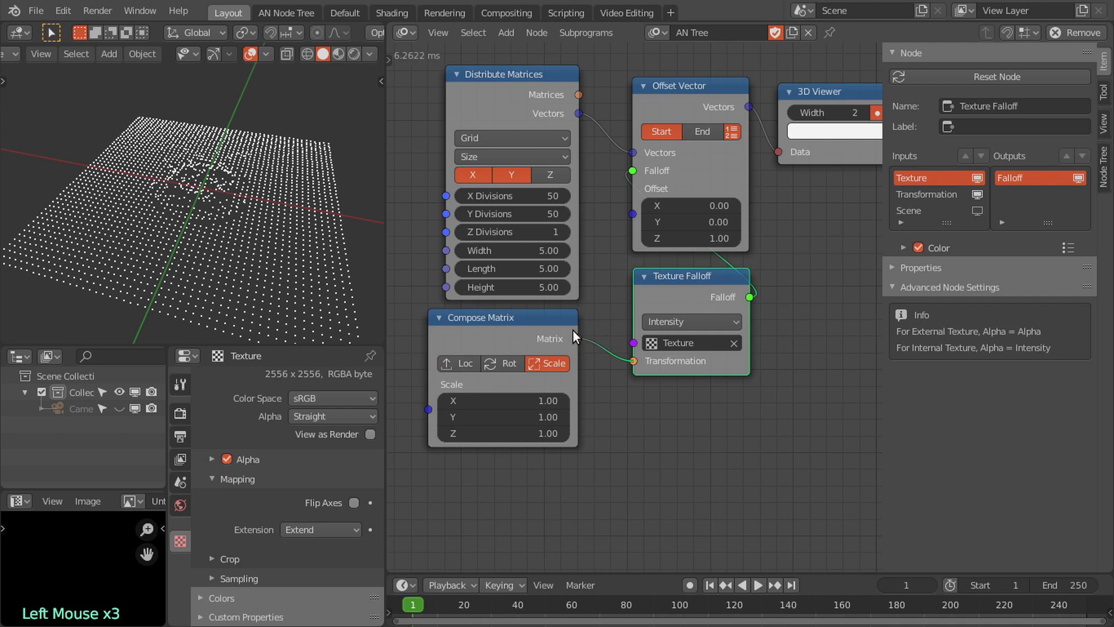
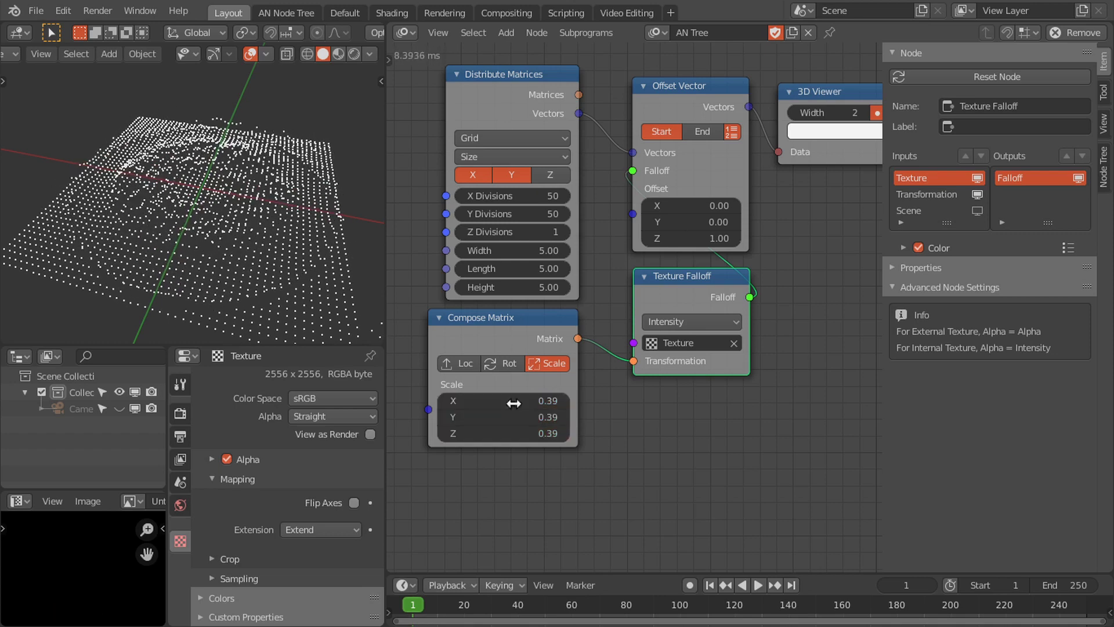
pyautogui.middleClick(289, 202)
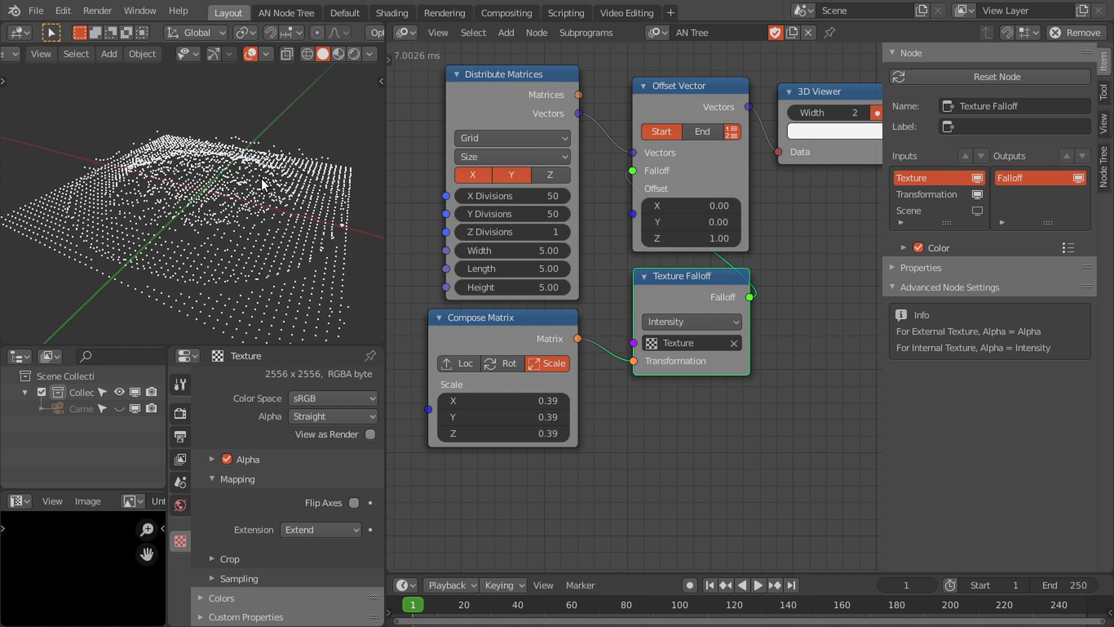
pyautogui.click(531, 321)
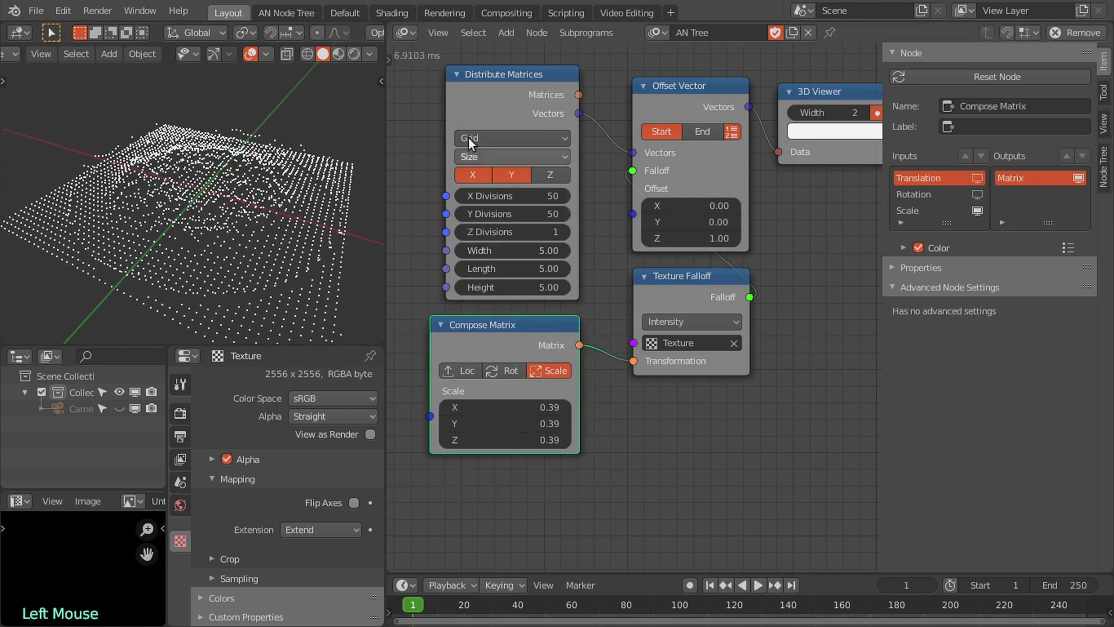
# Step: Rearrange the nodes and pan the tree into better view
pyautogui.rightClick(435, 148)
pyautogui.rightClick(546, 342)
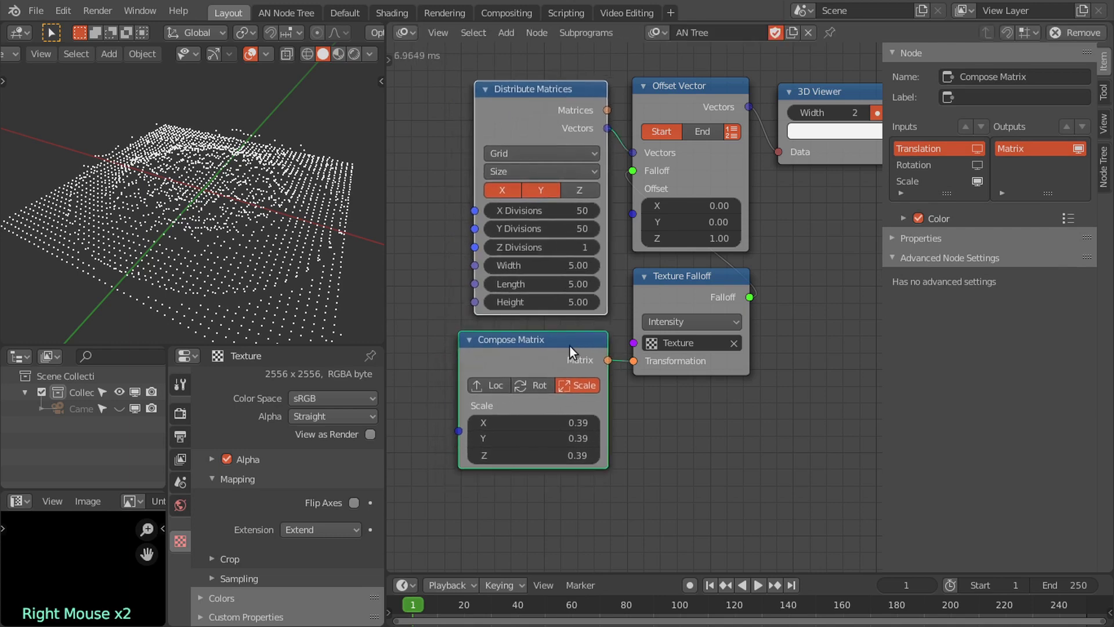
pyautogui.middleClick(796, 231)
pyautogui.scroll(3)
pyautogui.middleClick(702, 254)
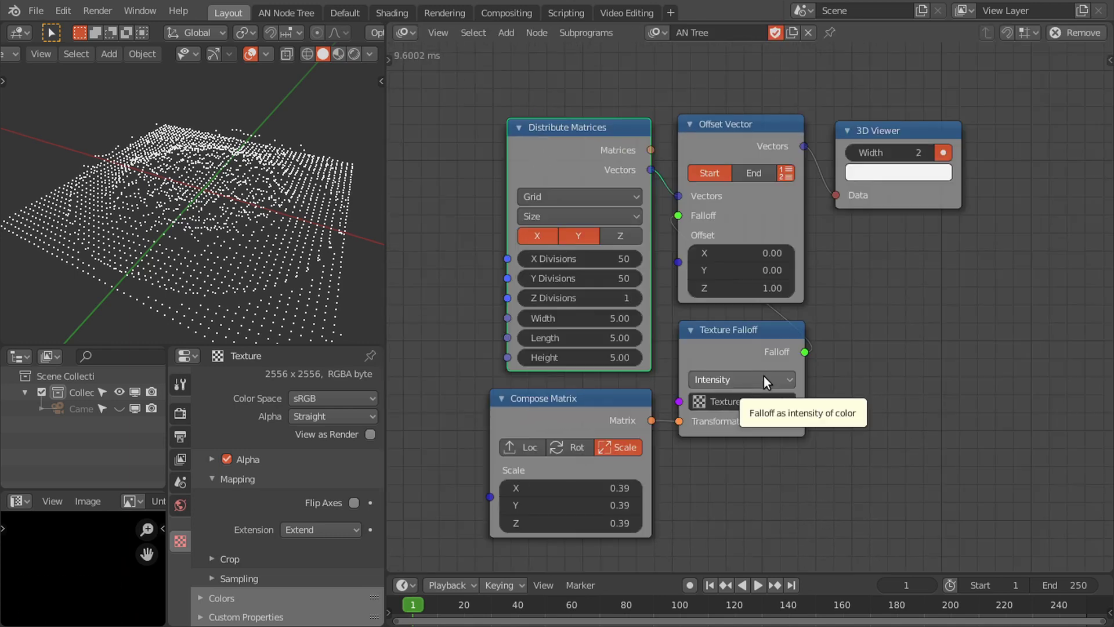
# Step: Set the Texture Falloff channel back to Alpha
pyautogui.click(760, 385)
pyautogui.click(740, 383)
pyautogui.click(728, 382)
pyautogui.click(729, 384)
# Step: Move the whole node network together as one group
pyautogui.middleClick(200, 216)
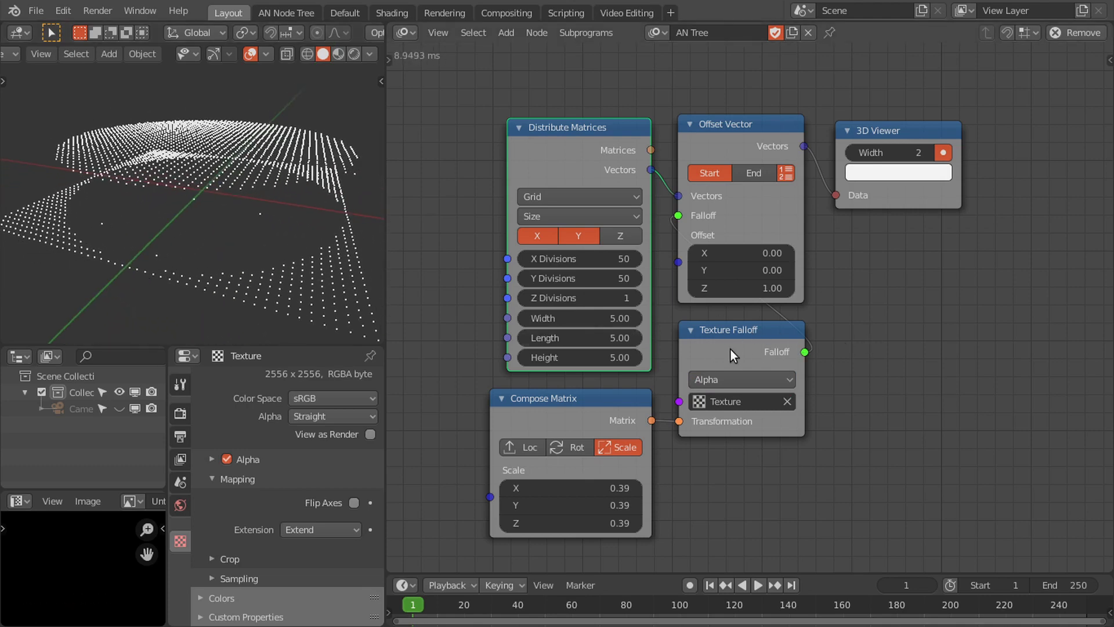
pyautogui.rightClick(549, 121)
pyautogui.rightClick(484, 126)
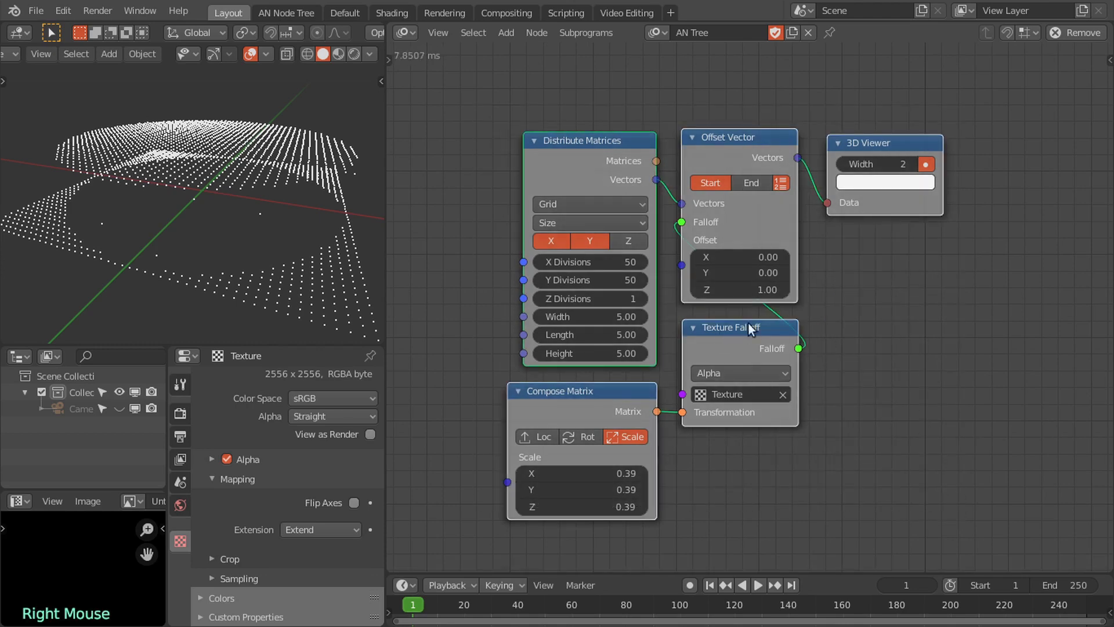
pyautogui.rightClick(461, 99)
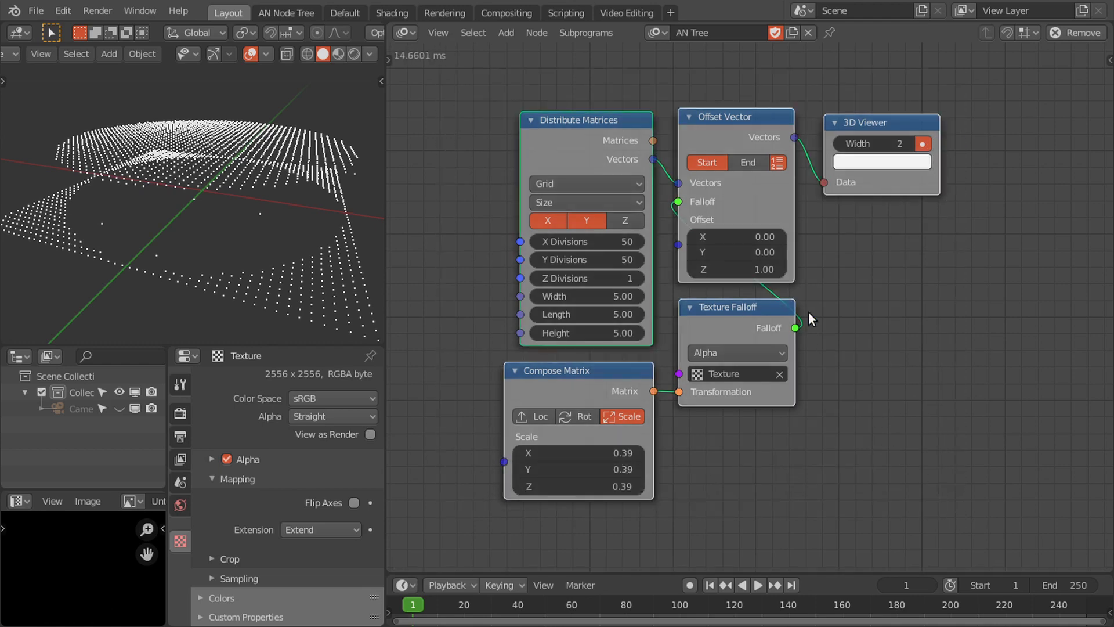
# Step: Add a Marching Squares node from the Mesh > Operators category
pyautogui.press('shift+a')
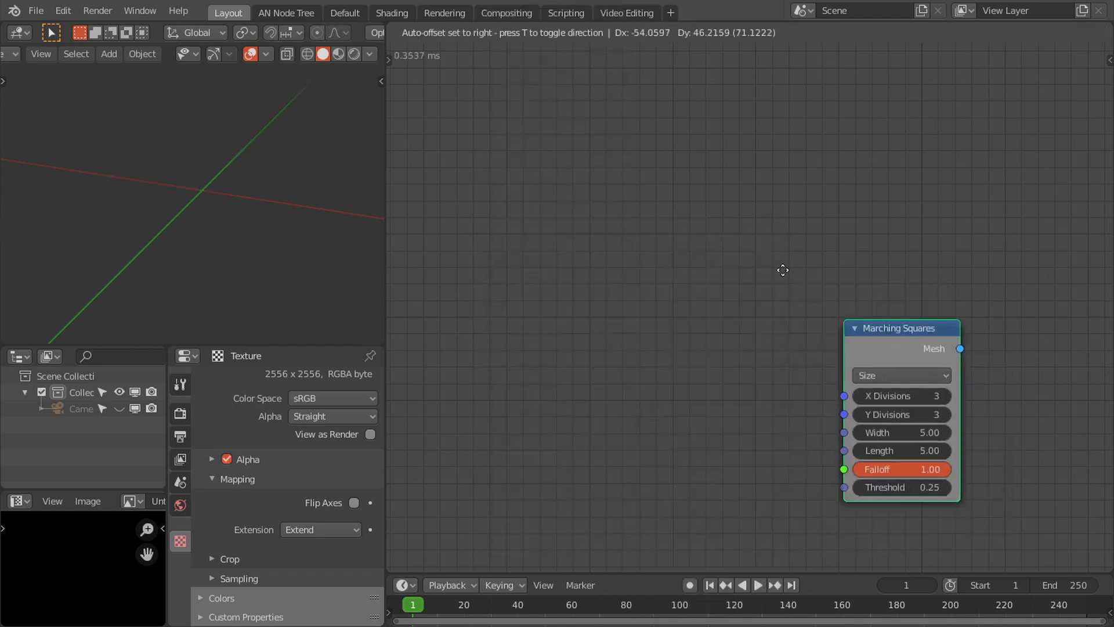
pyautogui.middleClick(718, 237)
pyautogui.scroll(3)
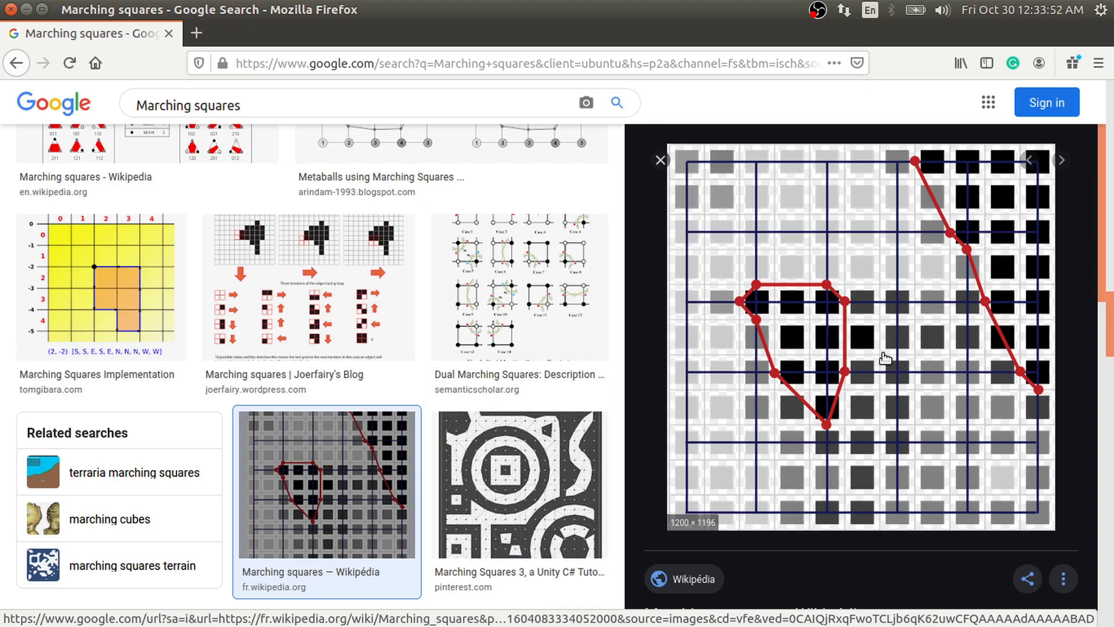
# Step: Make the lone Marching Squares node active so its settings can be shown
pyautogui.middleClick(697, 264)
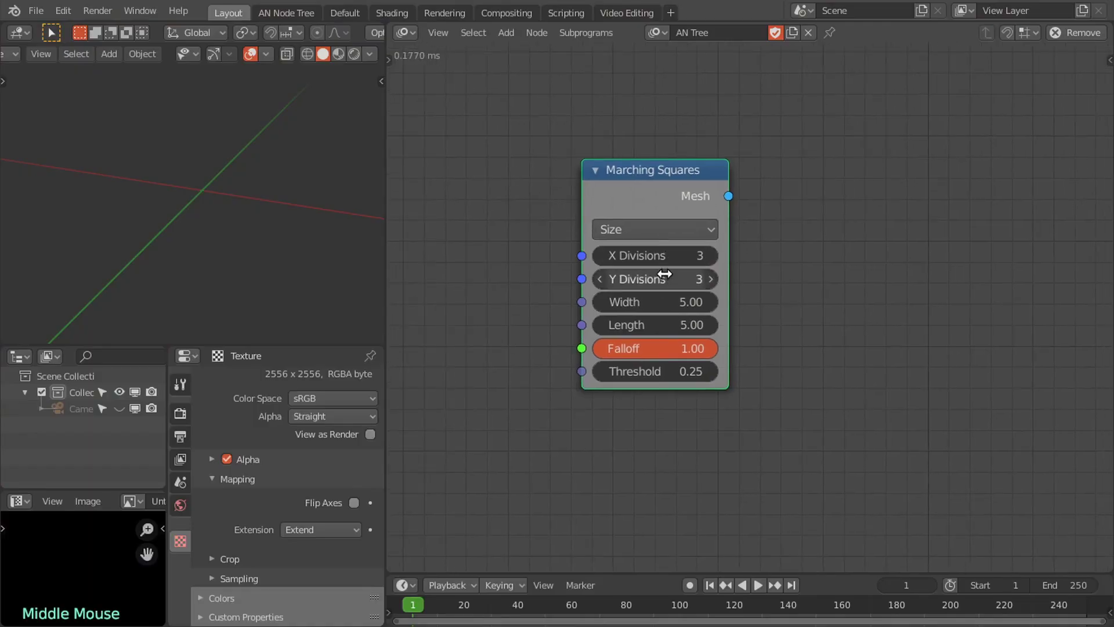
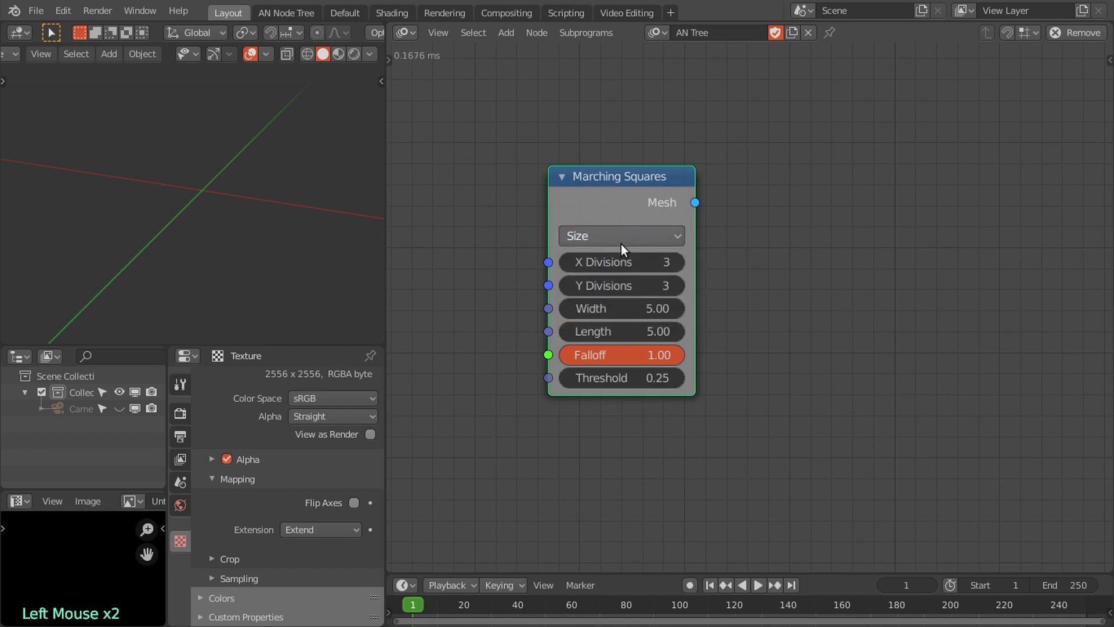
pyautogui.click(617, 248)
pyautogui.click(622, 185)
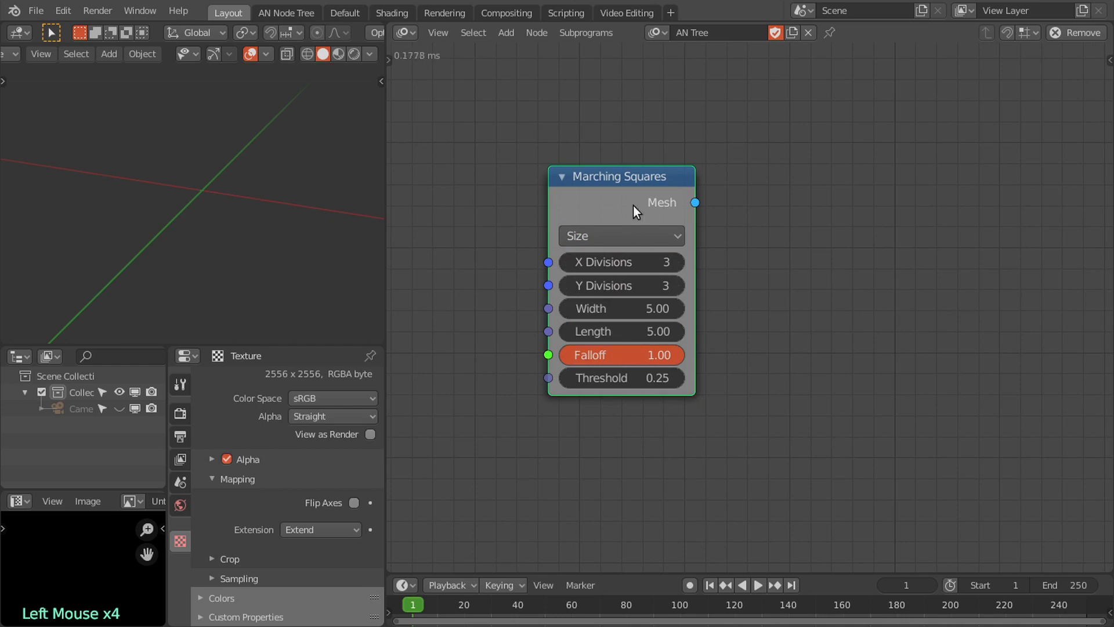
pyautogui.click(648, 207)
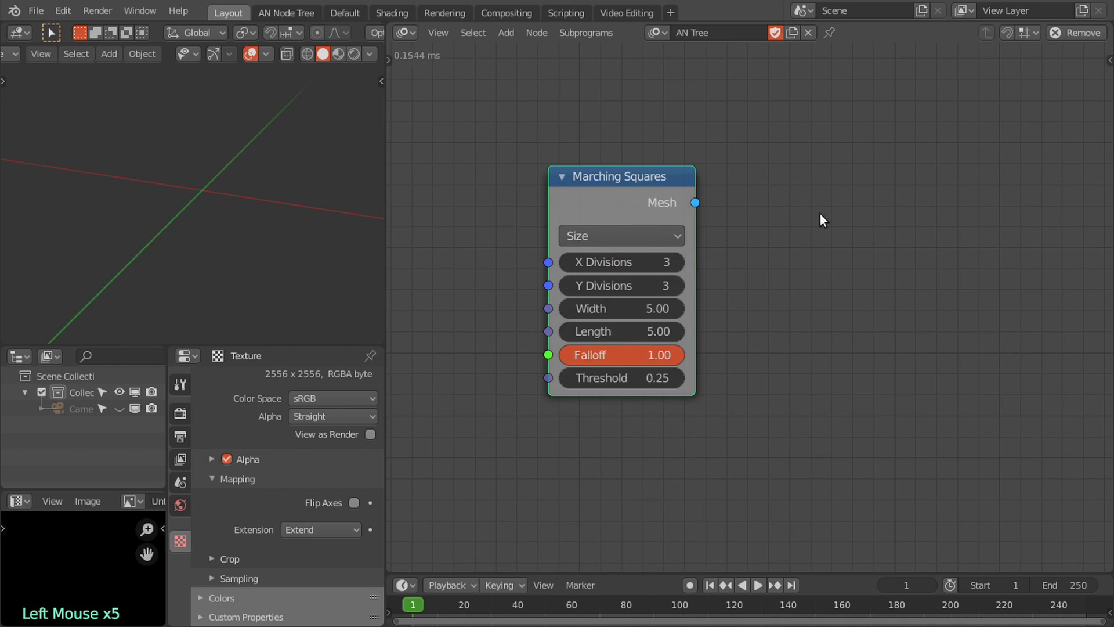
# Step: Enable the Grid Points output on the Marching Squares node via the Node sidebar
pyautogui.press('n')
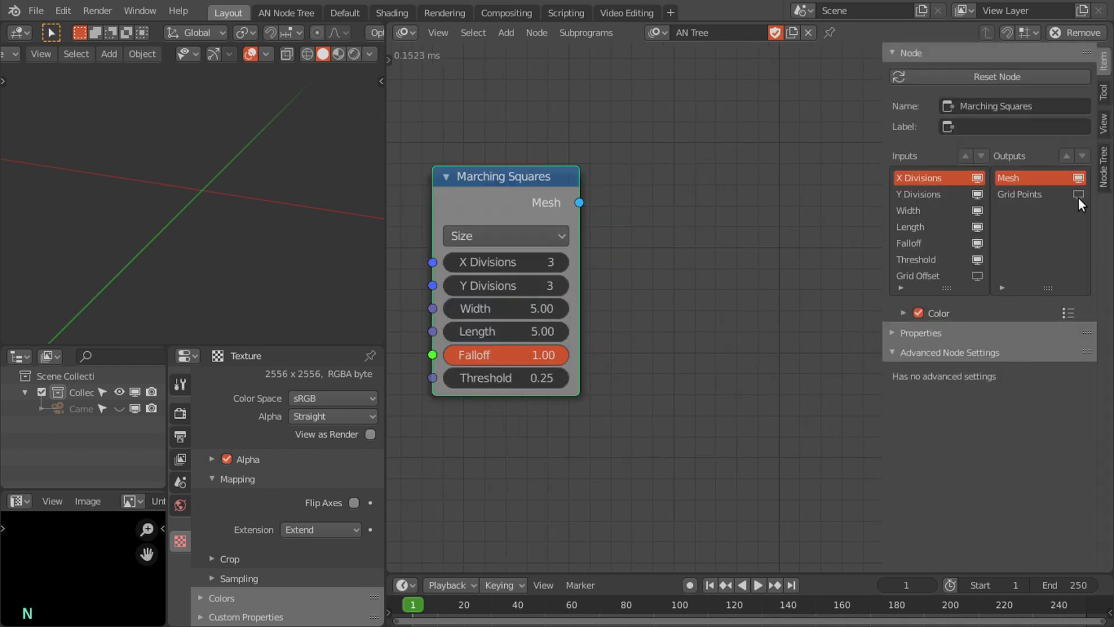
pyautogui.click(1082, 200)
pyautogui.press('n')
pyautogui.click(703, 230)
pyautogui.middleClick(783, 246)
# Step: Add a 3D Viewer node and feed it the Grid Points so they show in the viewport
pyautogui.press('shift+a')
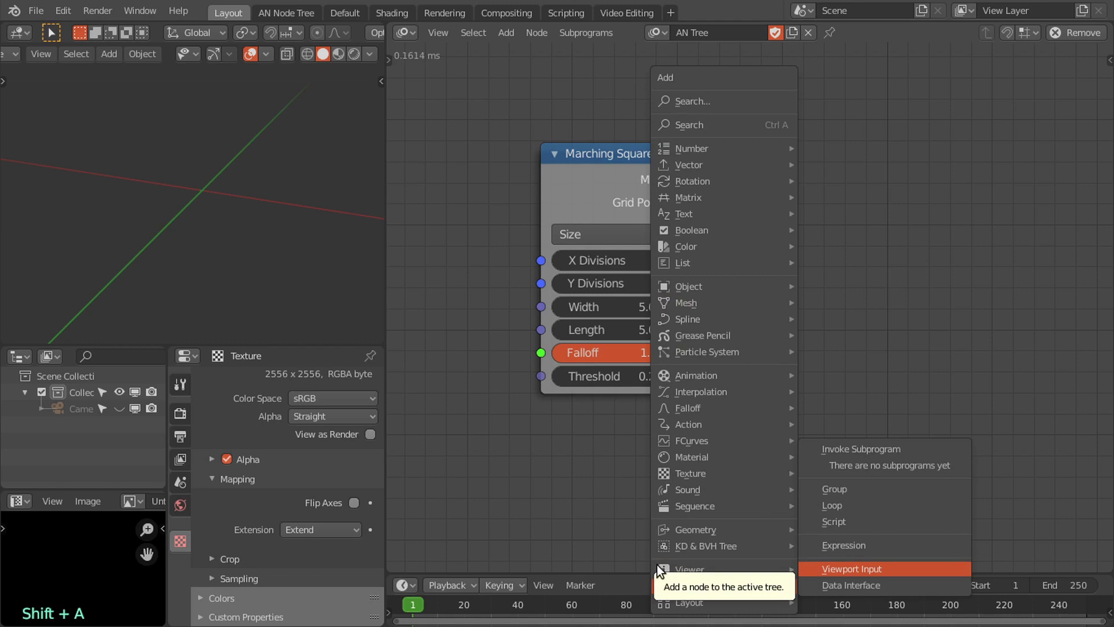
pyautogui.click(570, 558)
pyautogui.press('shift+a')
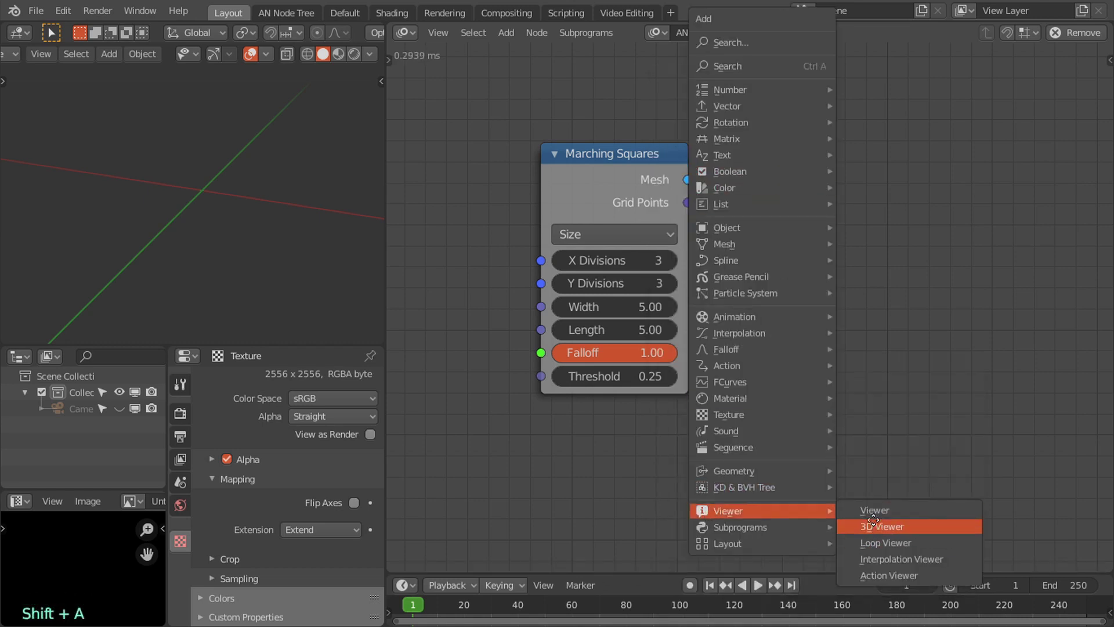
pyautogui.click(686, 206)
pyautogui.click(781, 154)
pyautogui.scroll(-3)
pyautogui.middleClick(201, 185)
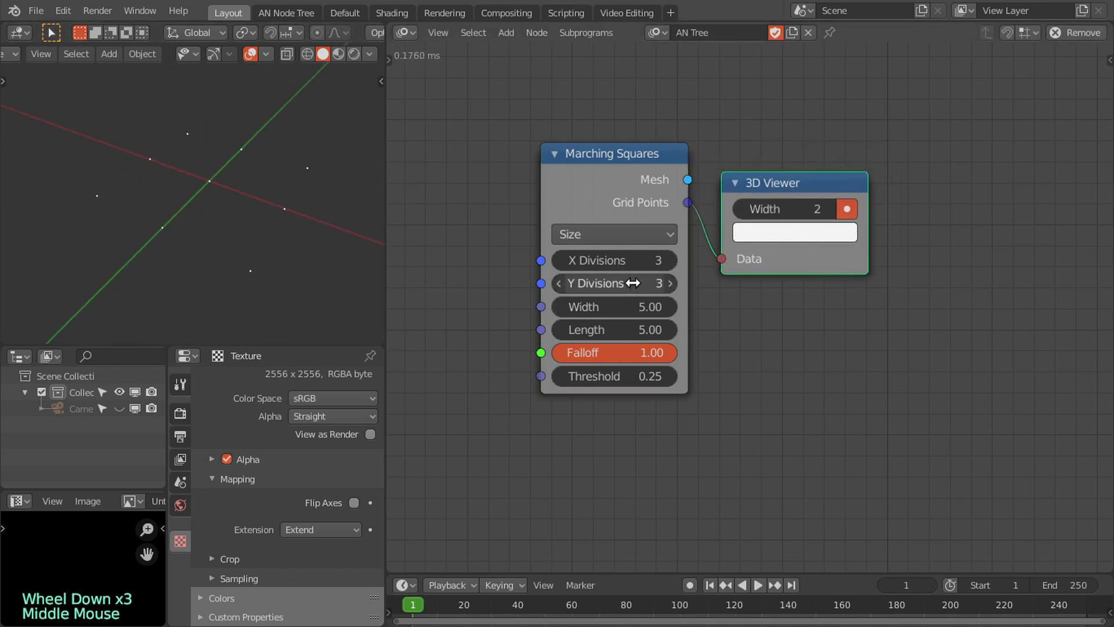
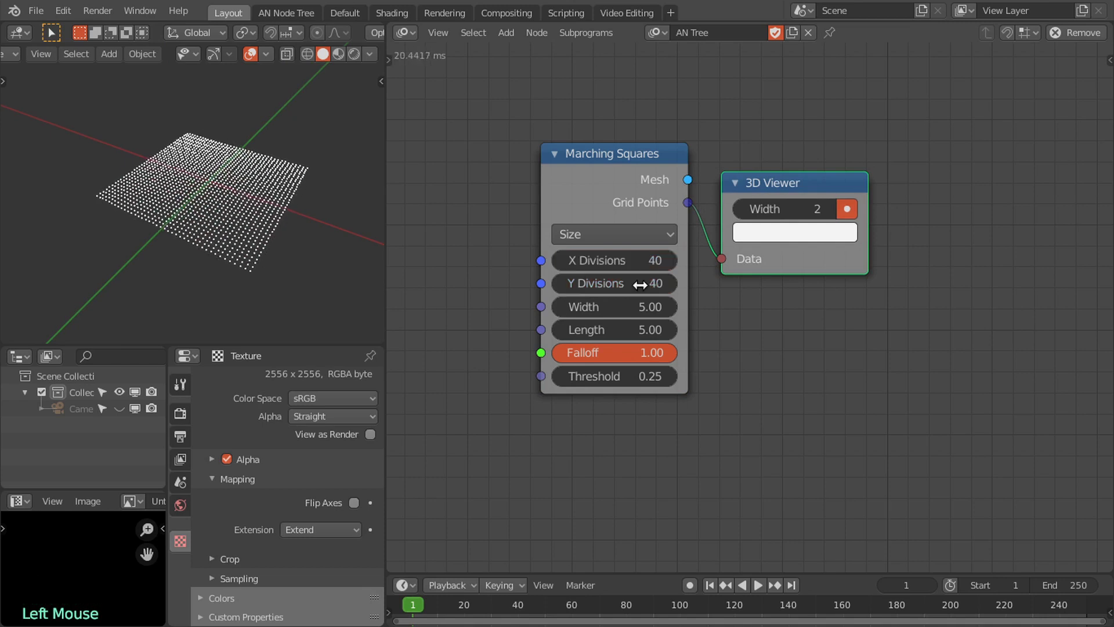
# Step: Set the 3D Viewer point width to 1 and inspect the point grid in the viewport
pyautogui.click(738, 212)
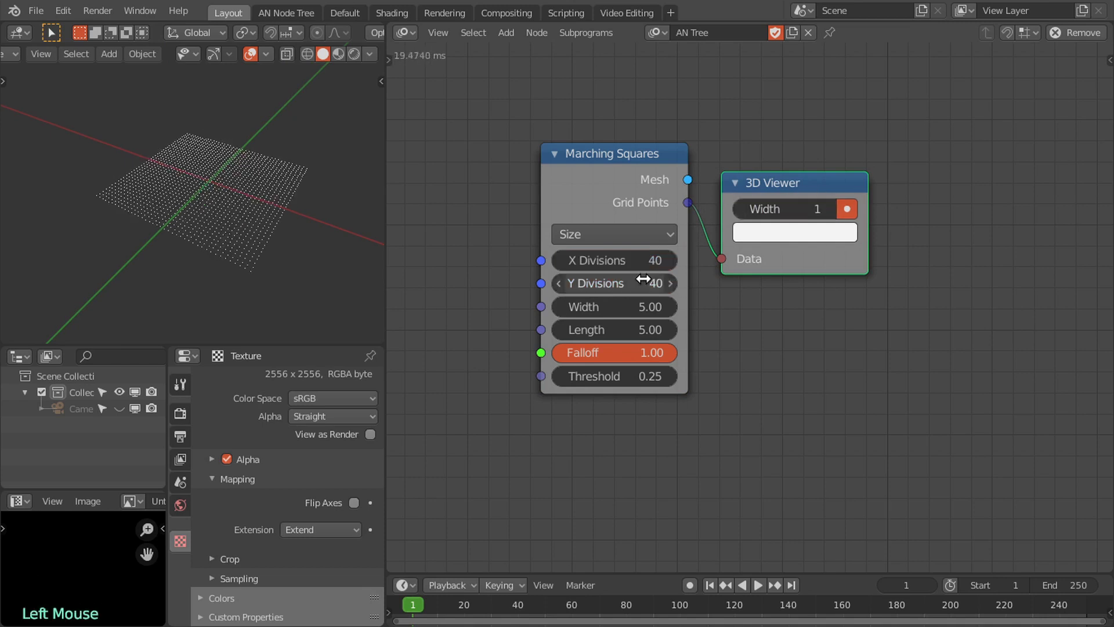
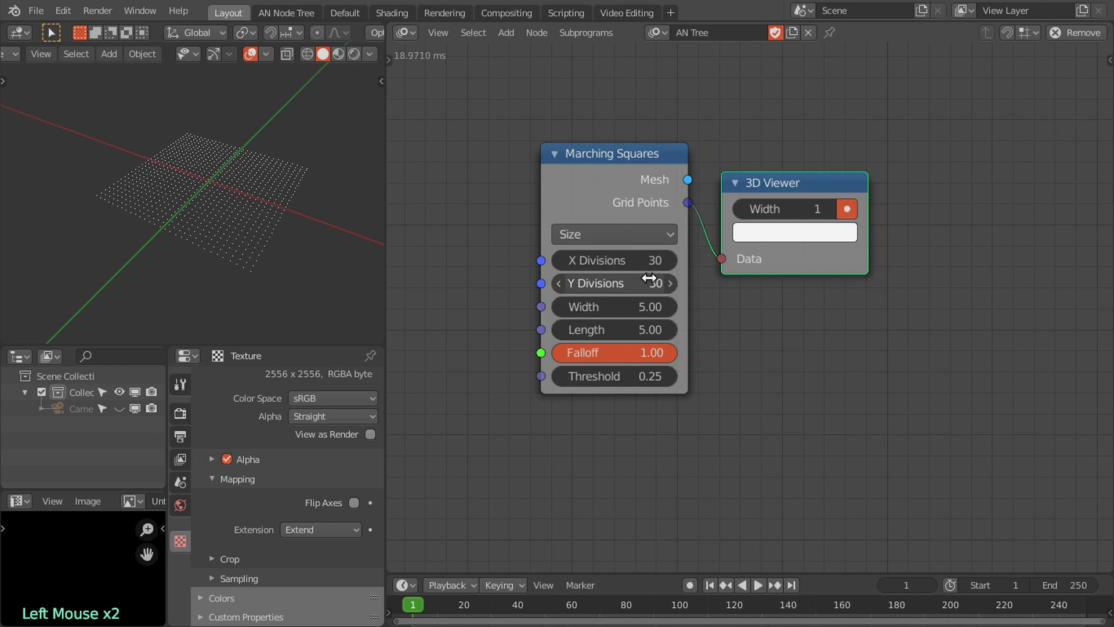
pyautogui.scroll(3)
pyautogui.middleClick(216, 216)
pyautogui.scroll(3)
pyautogui.middleClick(237, 216)
pyautogui.scroll(-3)
pyautogui.middleClick(238, 217)
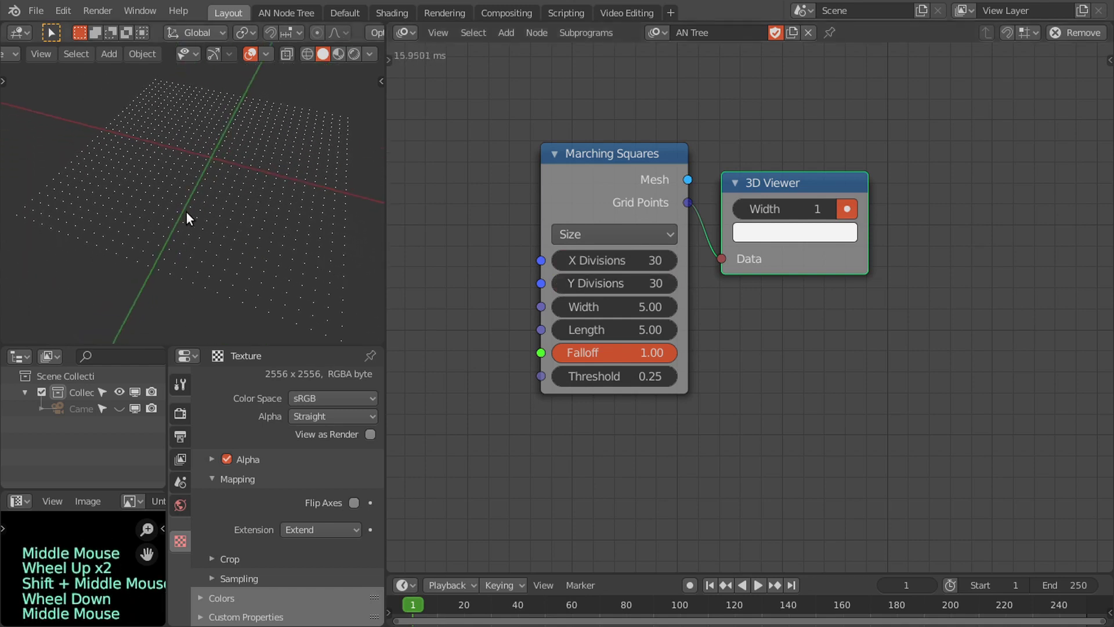
pyautogui.middleClick(234, 210)
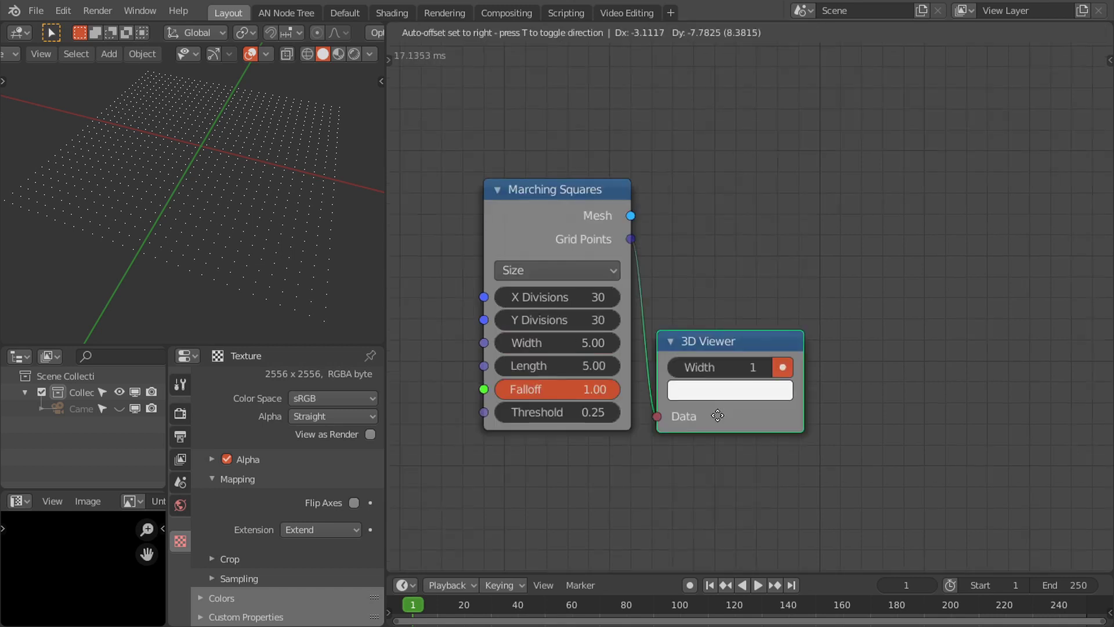
# Step: Move the 3D Viewer down and add a Mesh Object Output node
pyautogui.click(631, 217)
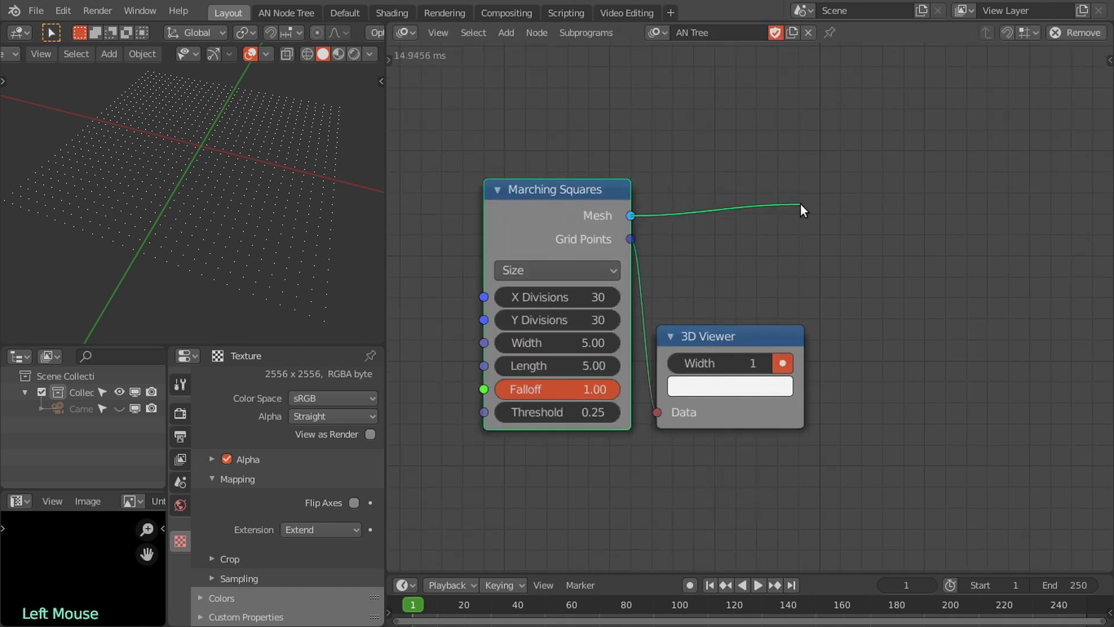
pyautogui.scroll(-3)
pyautogui.middleClick(766, 227)
pyautogui.press('shift+a')
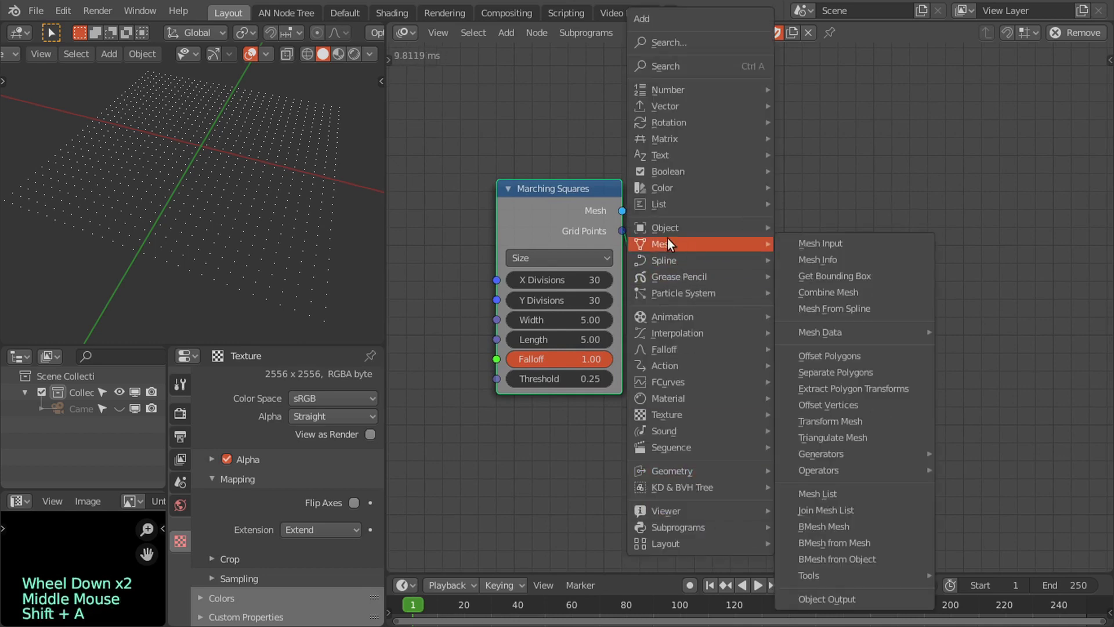
pyautogui.doubleClick(752, 309)
pyautogui.scroll(3)
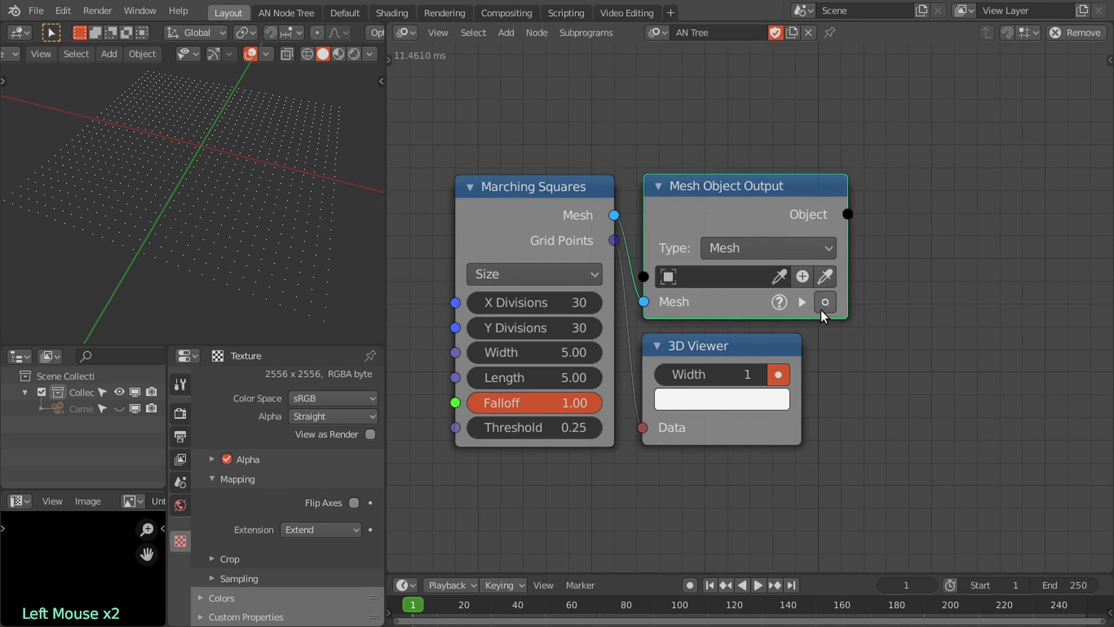
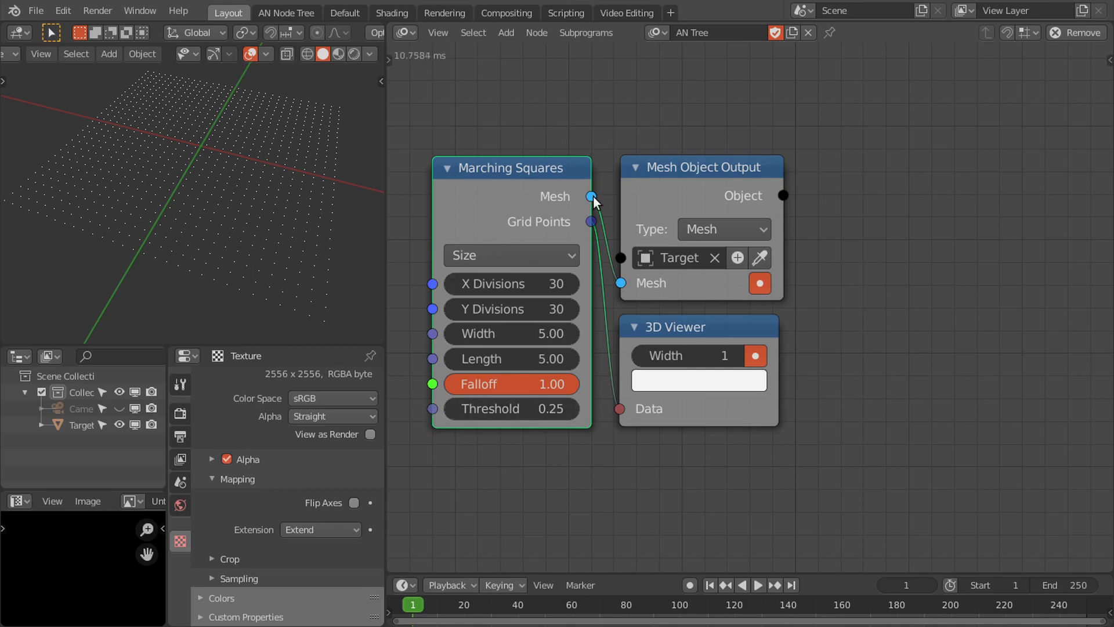
# Step: Create a new Target object in the output node, feed it the mesh, and review its Weld modifier
pyautogui.click(596, 199)
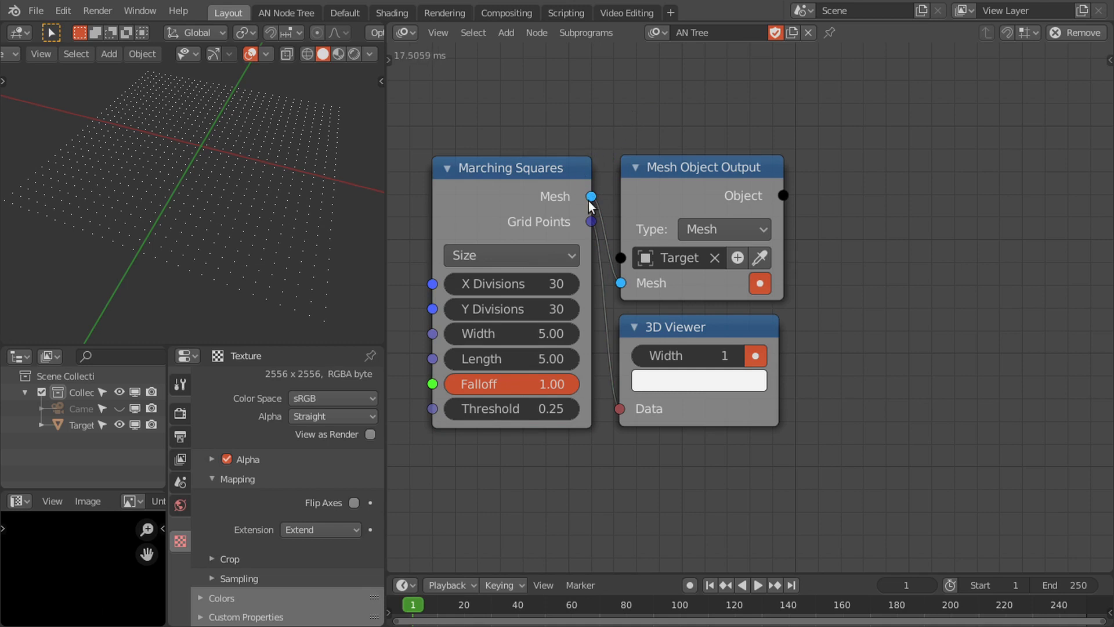
pyautogui.click(596, 196)
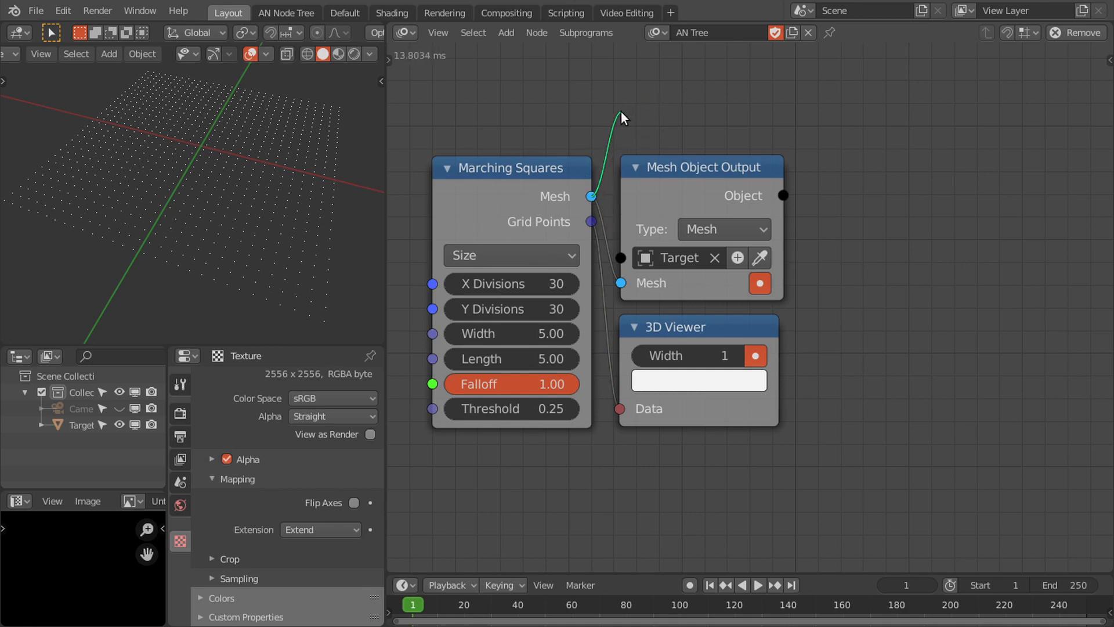
pyautogui.click(658, 176)
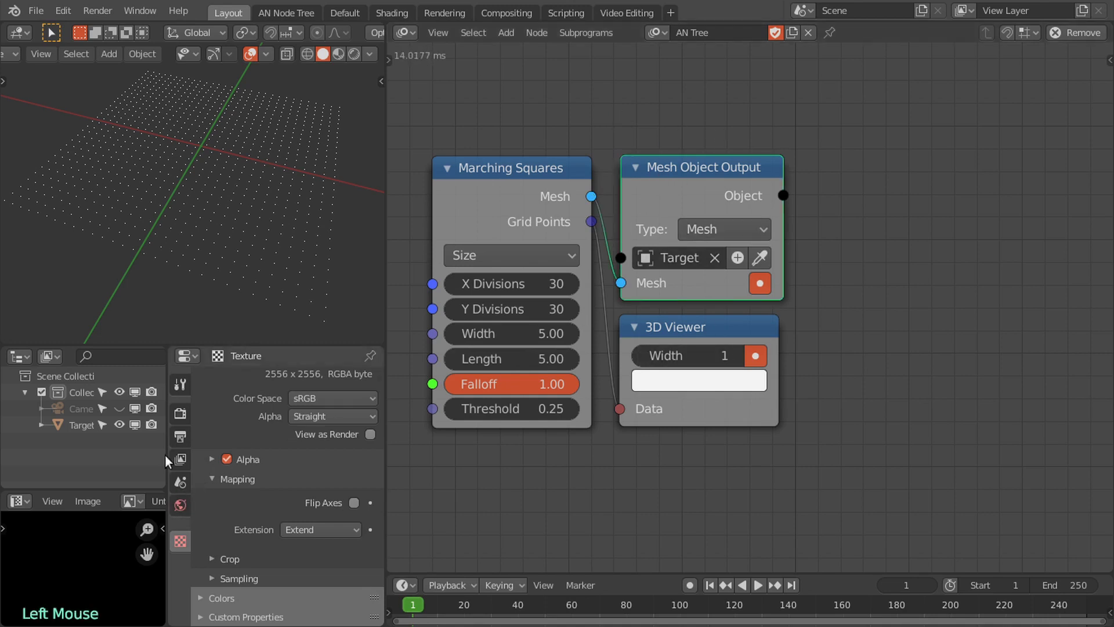
pyautogui.click(89, 430)
pyautogui.click(180, 562)
pyautogui.click(267, 387)
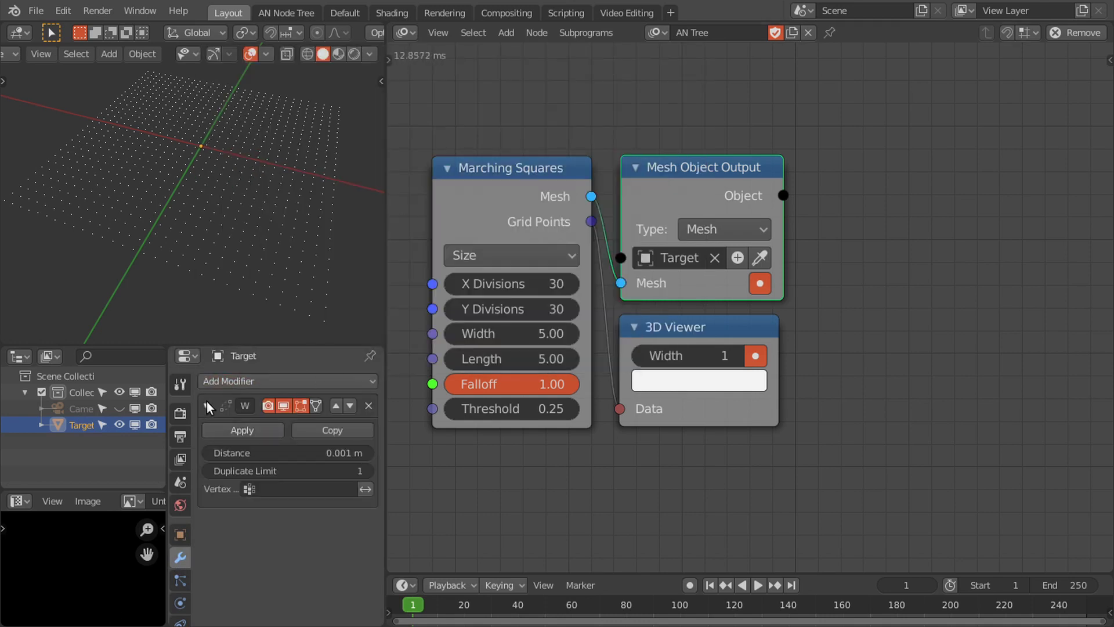
pyautogui.click(210, 404)
pyautogui.click(845, 188)
# Step: Add a Mesh Object Input node reading the Target object from the output node
pyautogui.press('shift+a')
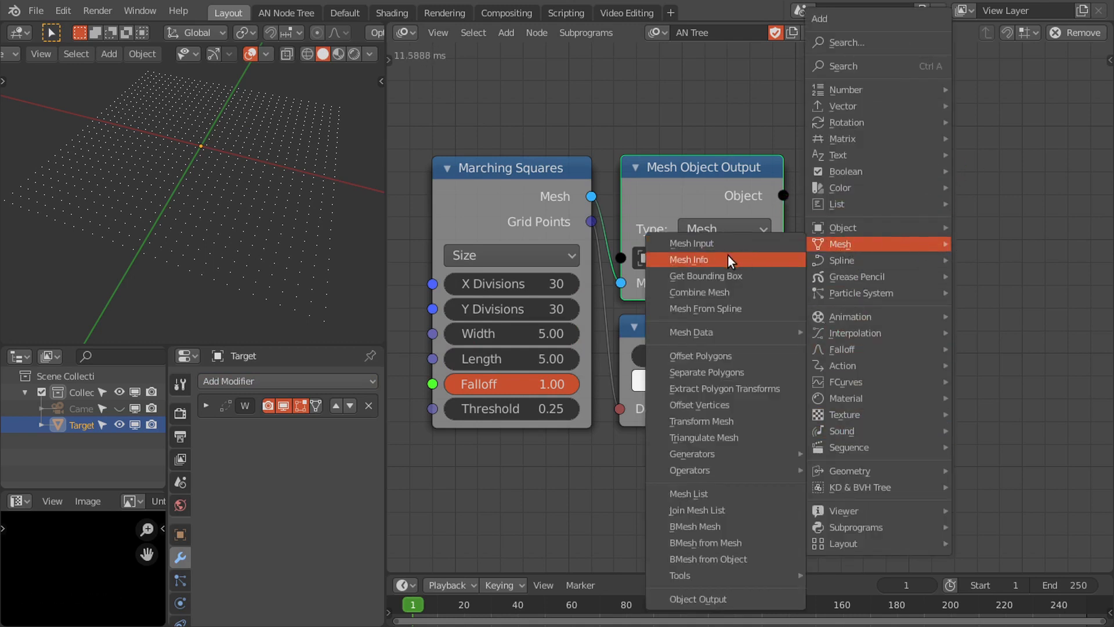
pyautogui.click(784, 189)
pyautogui.click(787, 207)
pyautogui.click(855, 346)
pyautogui.middleClick(828, 216)
pyautogui.click(736, 273)
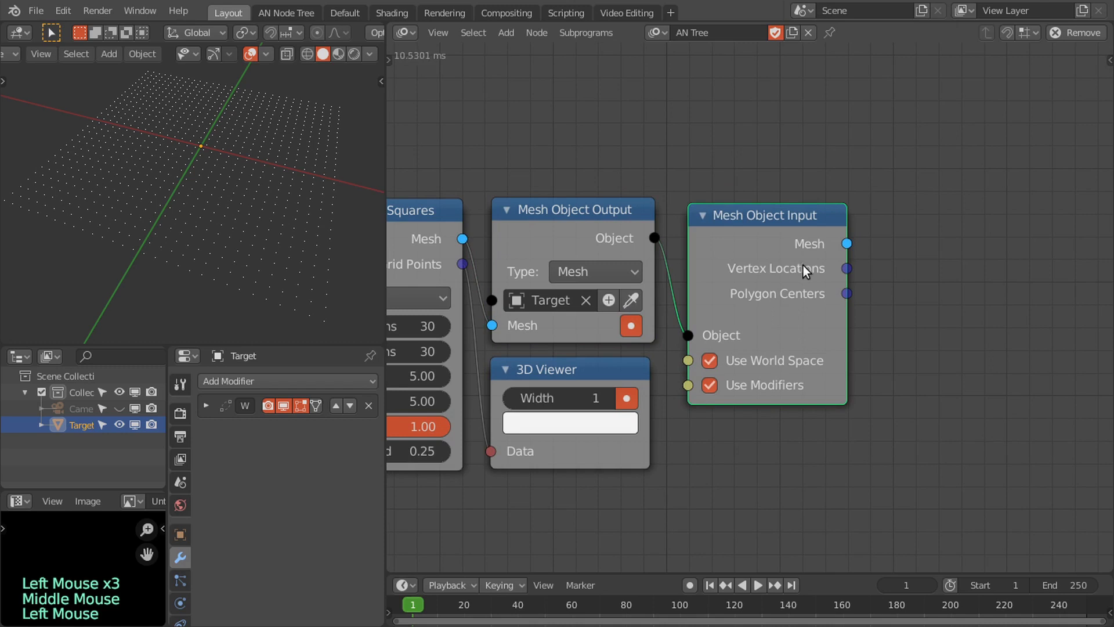
# Step: Switch the input node's outputs to Vertex Locations and Edge Indices
pyautogui.press('u')
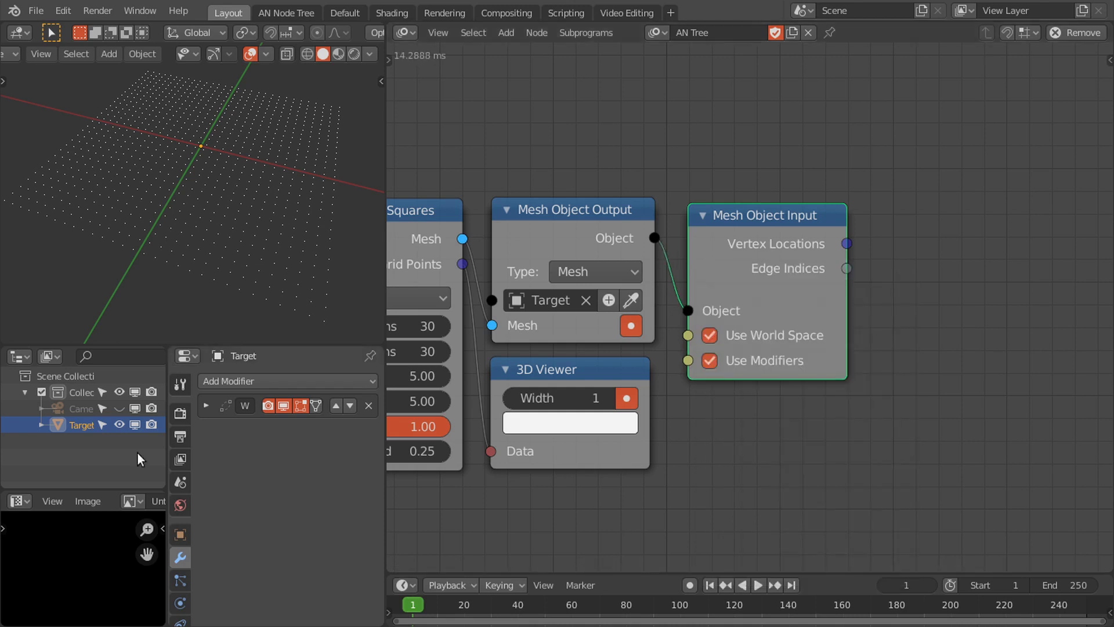
pyautogui.click(107, 552)
pyautogui.scroll(-3)
pyautogui.middleClick(795, 403)
# Step: Add a Splines from Edges node fed by the Target vertices and edges, and tidy the layout
pyautogui.press('shift+a')
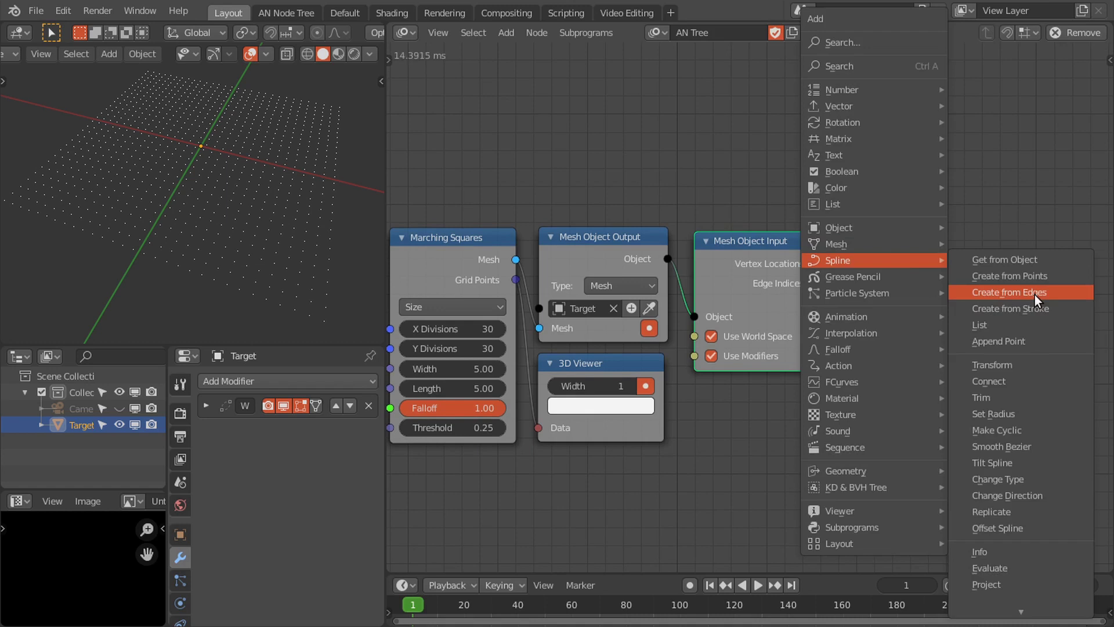
pyautogui.click(819, 266)
pyautogui.click(842, 287)
pyautogui.click(812, 287)
pyautogui.click(909, 295)
pyautogui.scroll(-3)
pyautogui.middleClick(694, 268)
pyautogui.scroll(3)
pyautogui.rightClick(603, 240)
pyautogui.middleClick(705, 239)
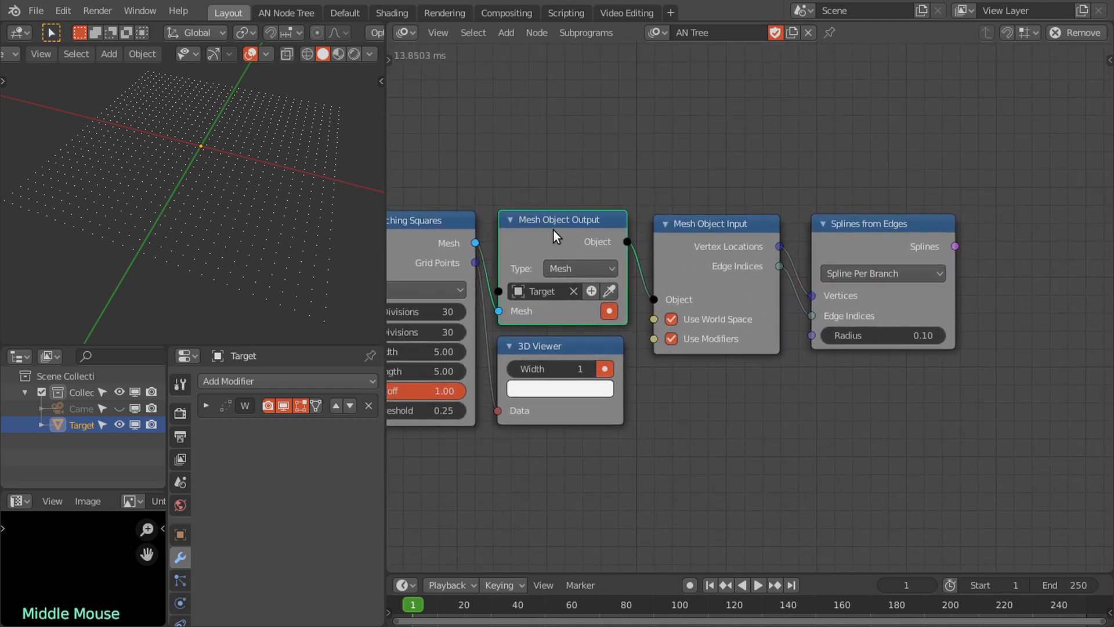
pyautogui.press('shift+w')
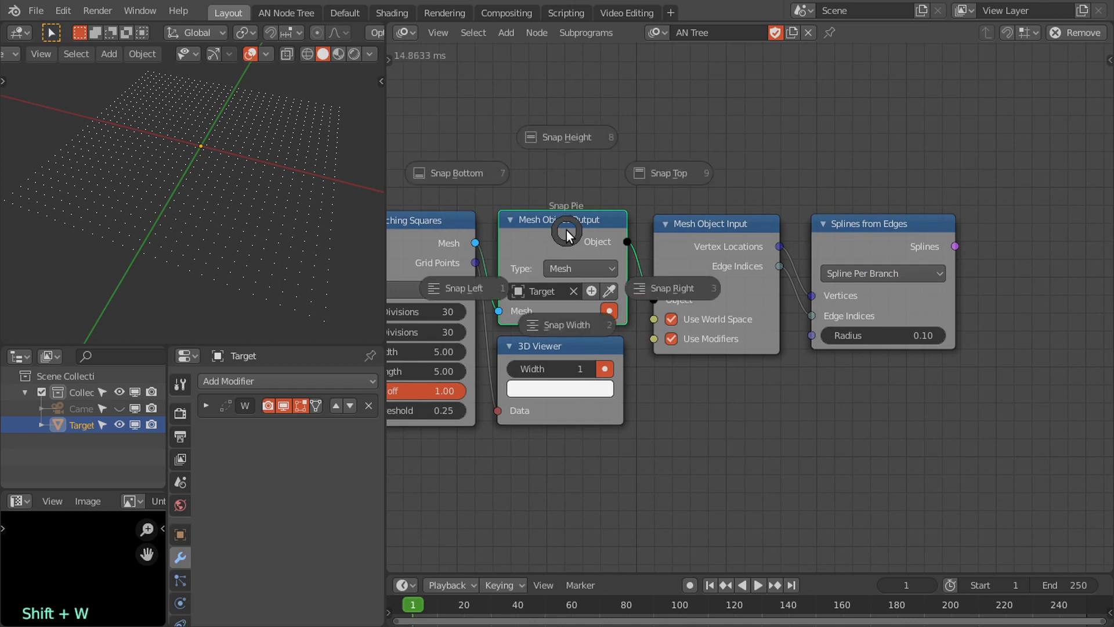
pyautogui.press('shift+e')
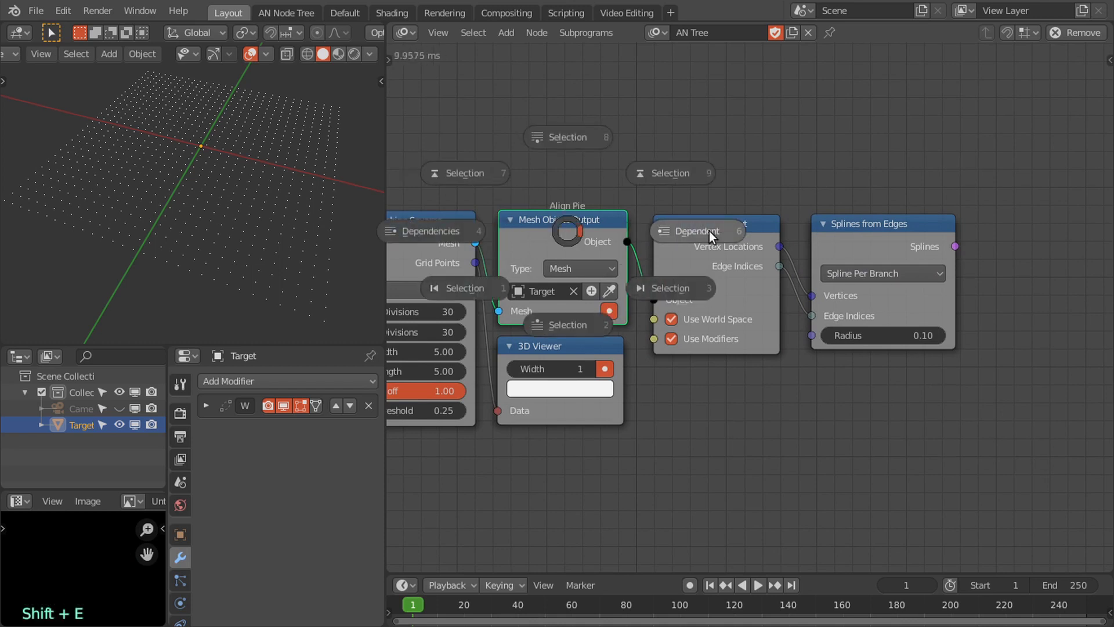
pyautogui.middleClick(889, 250)
# Step: Add a Curve Object Output taking the splines and writing to a new Target.001 curve object
pyautogui.press('shift+a')
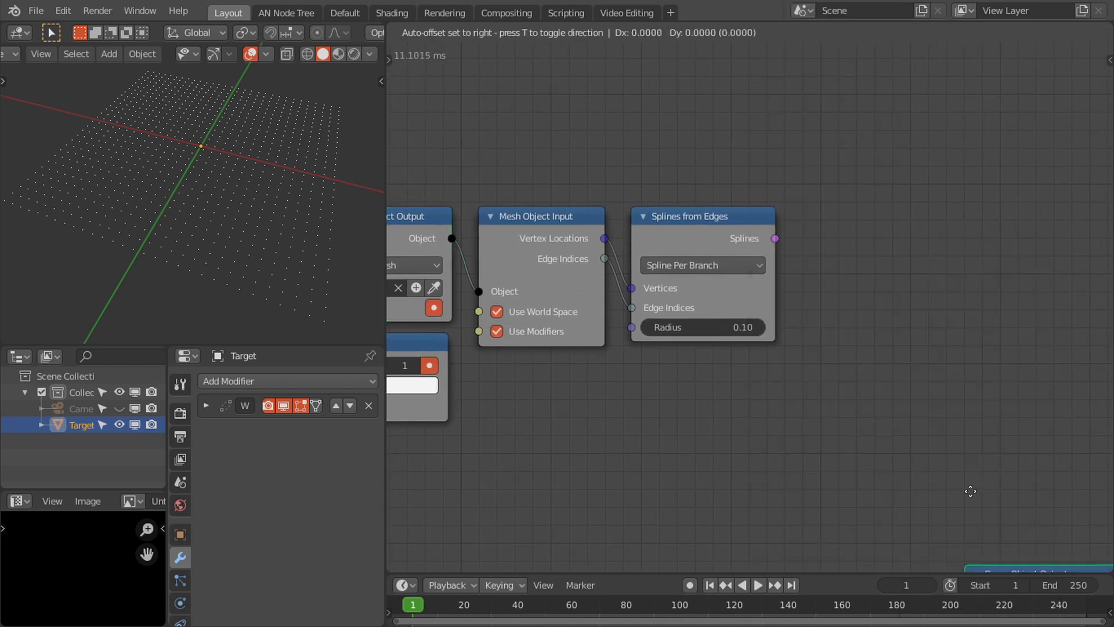
pyautogui.click(768, 238)
pyautogui.click(782, 242)
pyautogui.click(974, 200)
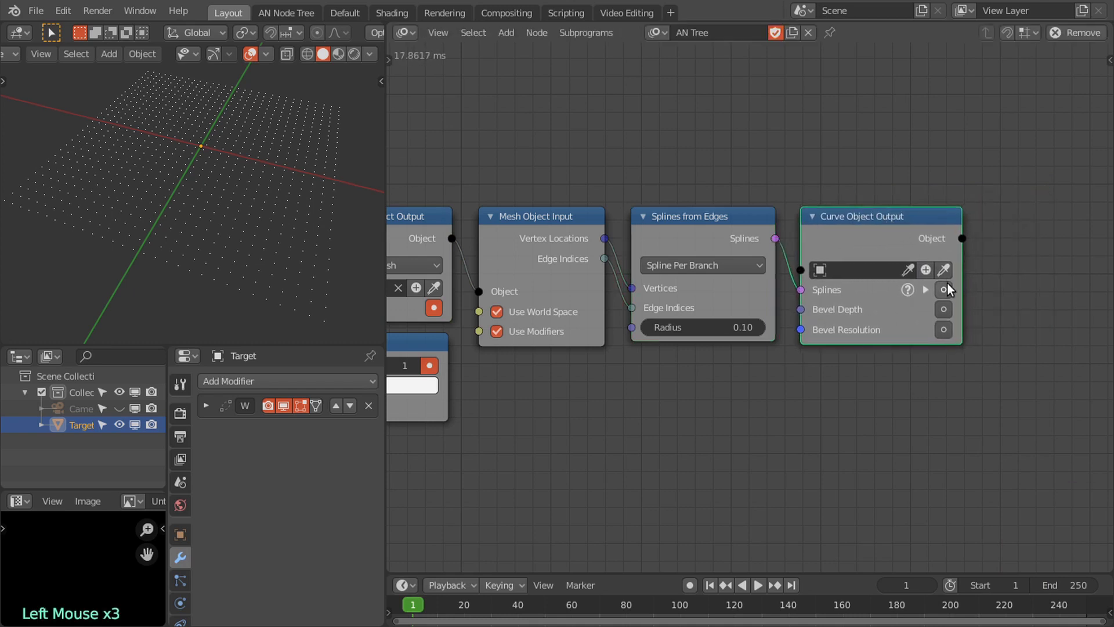
pyautogui.click(948, 293)
pyautogui.click(929, 270)
pyautogui.middleClick(787, 241)
pyautogui.scroll(-3)
pyautogui.middleClick(789, 254)
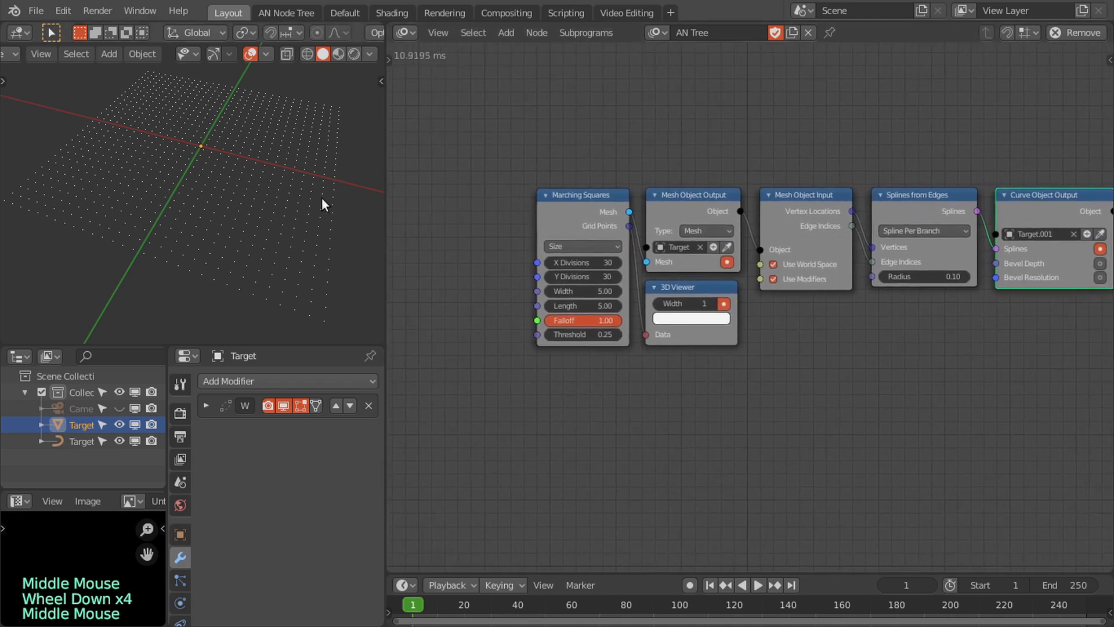
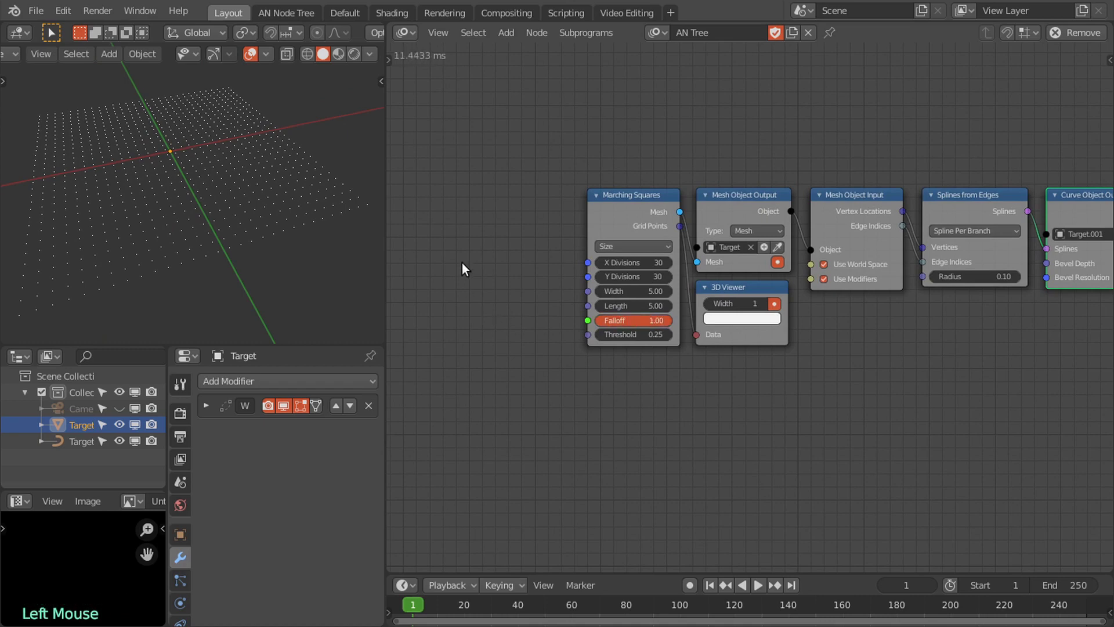
# Step: Add a Noise Falloff node driving the Marching Squares Falloff input
pyautogui.press('shift+a')
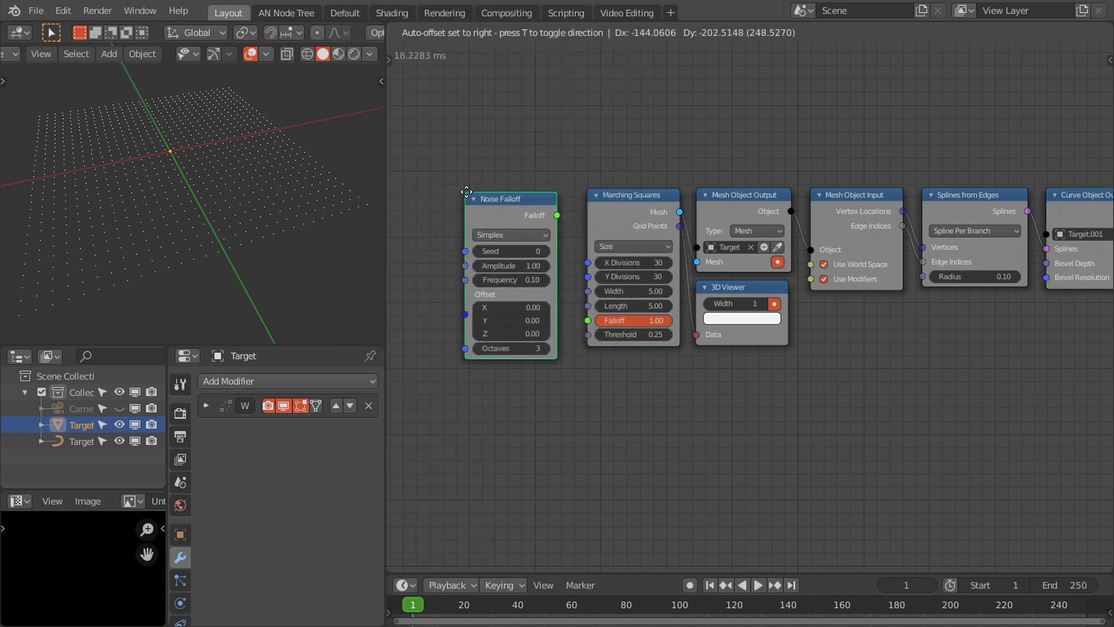
pyautogui.click(514, 223)
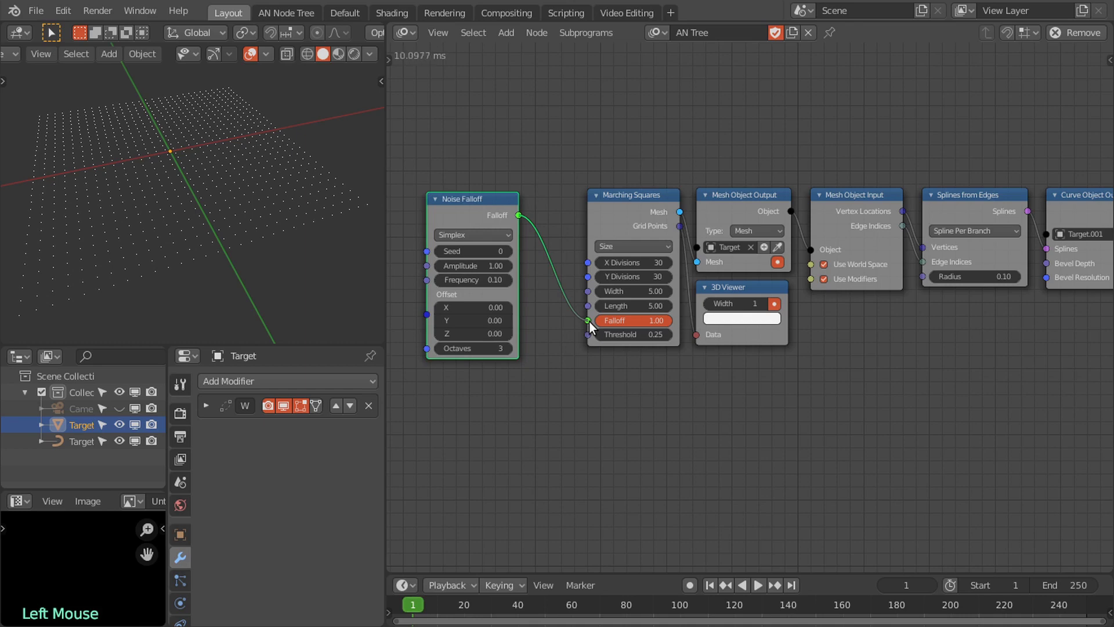
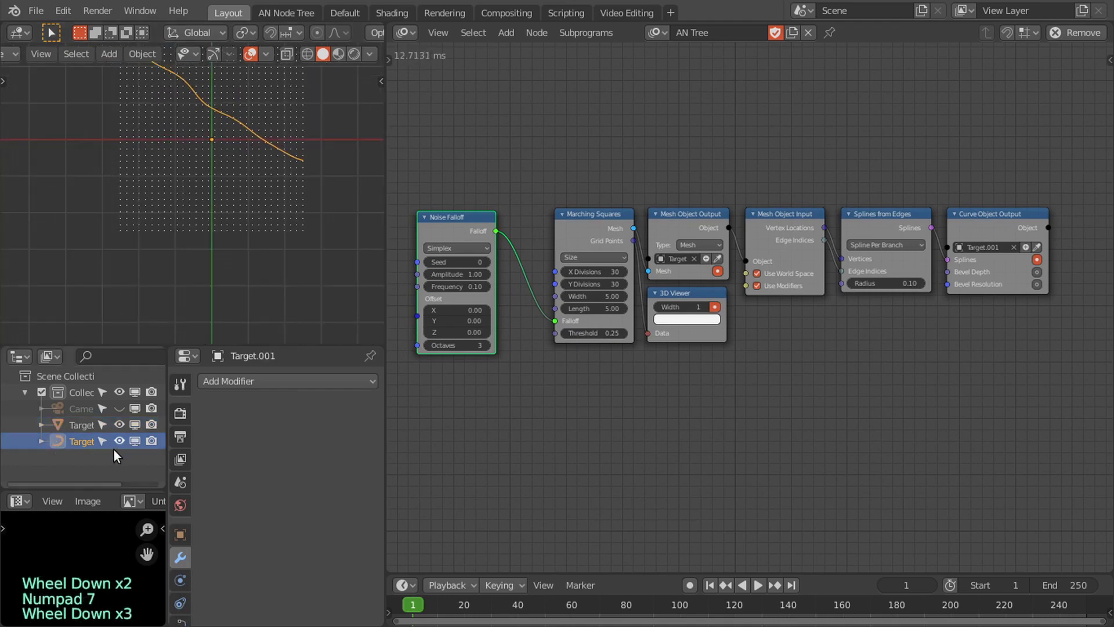
# Step: Select Target.001 and hide the original Target point-grid mesh in the outliner
pyautogui.click(122, 426)
pyautogui.click(154, 426)
pyautogui.click(154, 427)
pyautogui.middleClick(240, 137)
pyautogui.scroll(3)
pyautogui.middleClick(243, 165)
pyautogui.middleClick(558, 274)
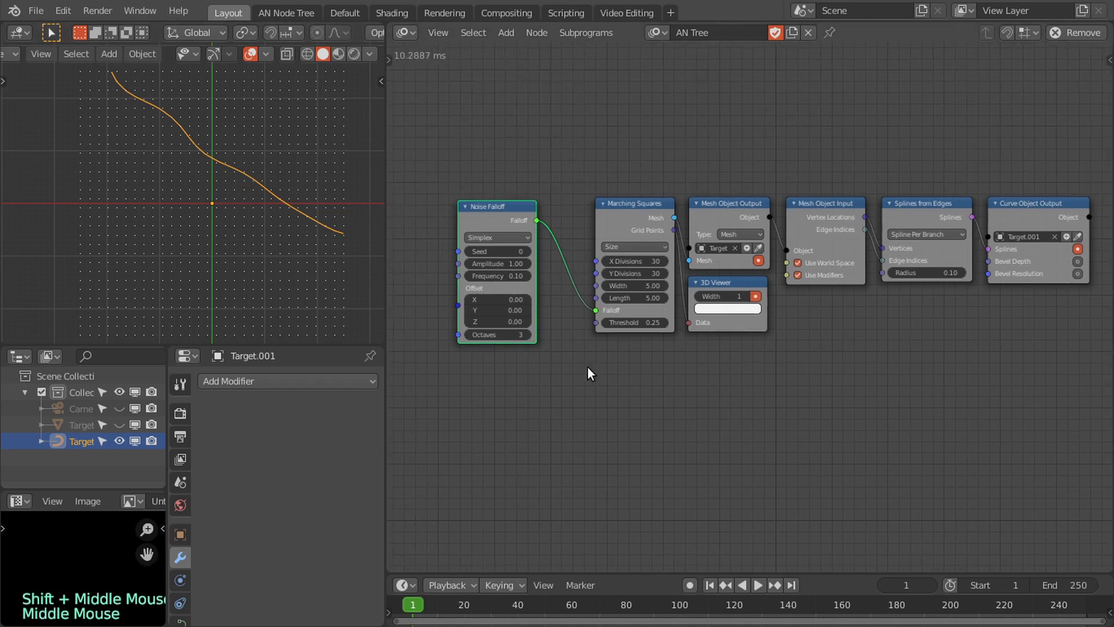
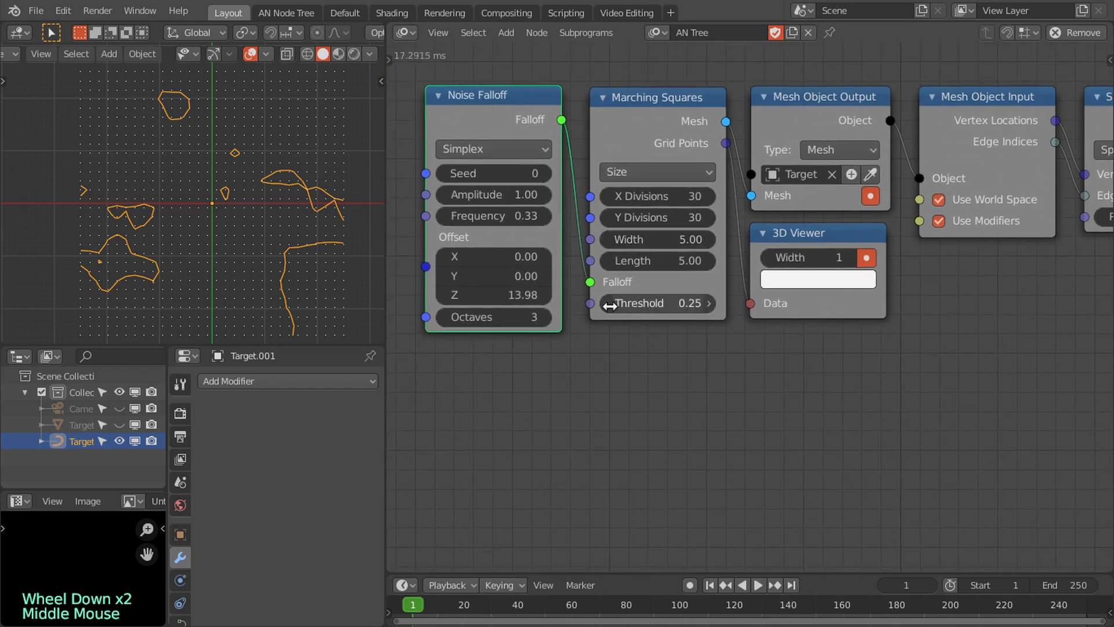
# Step: Adjust the Noise Falloff frequency to 0.33 and Z offset to about 13.98
pyautogui.click(593, 307)
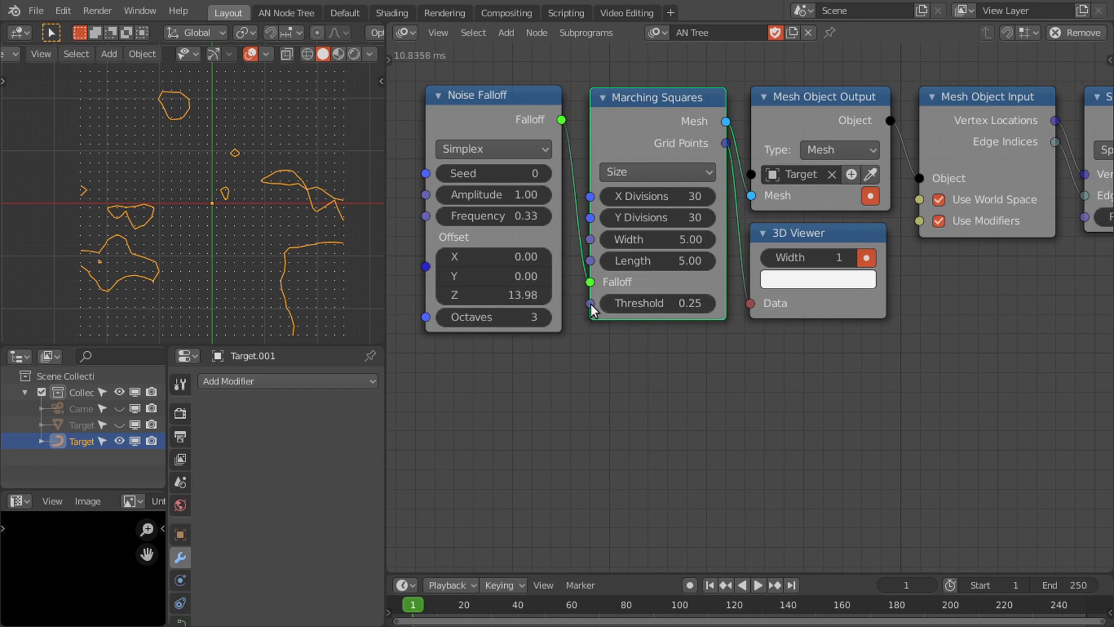
pyautogui.click(584, 313)
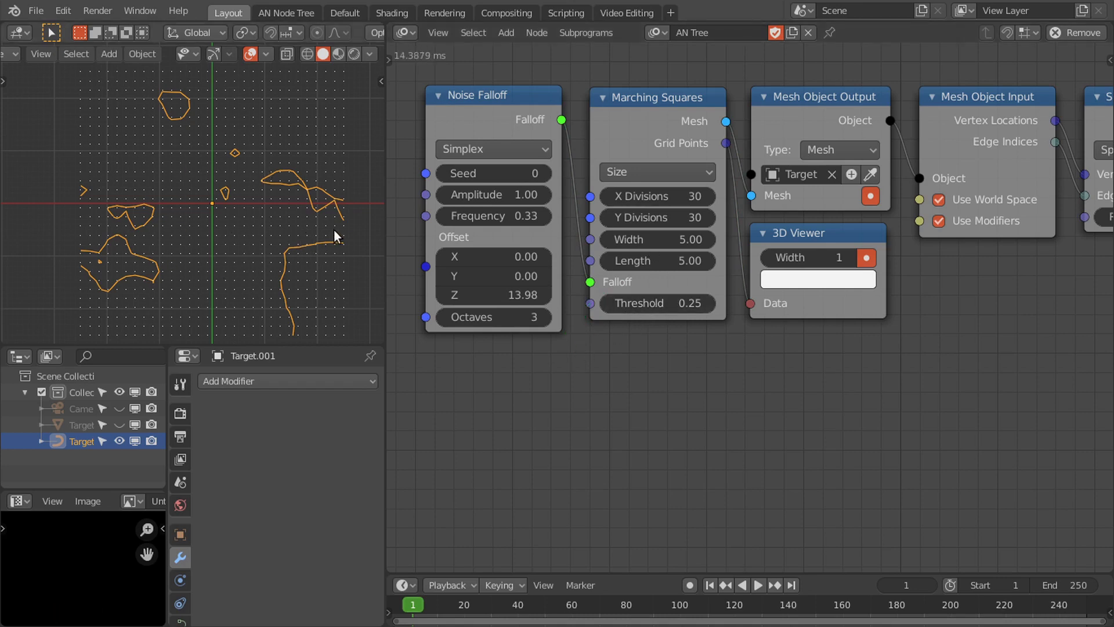
# Step: Set the Noise Falloff to Cellular noise with Distance output
pyautogui.click(496, 146)
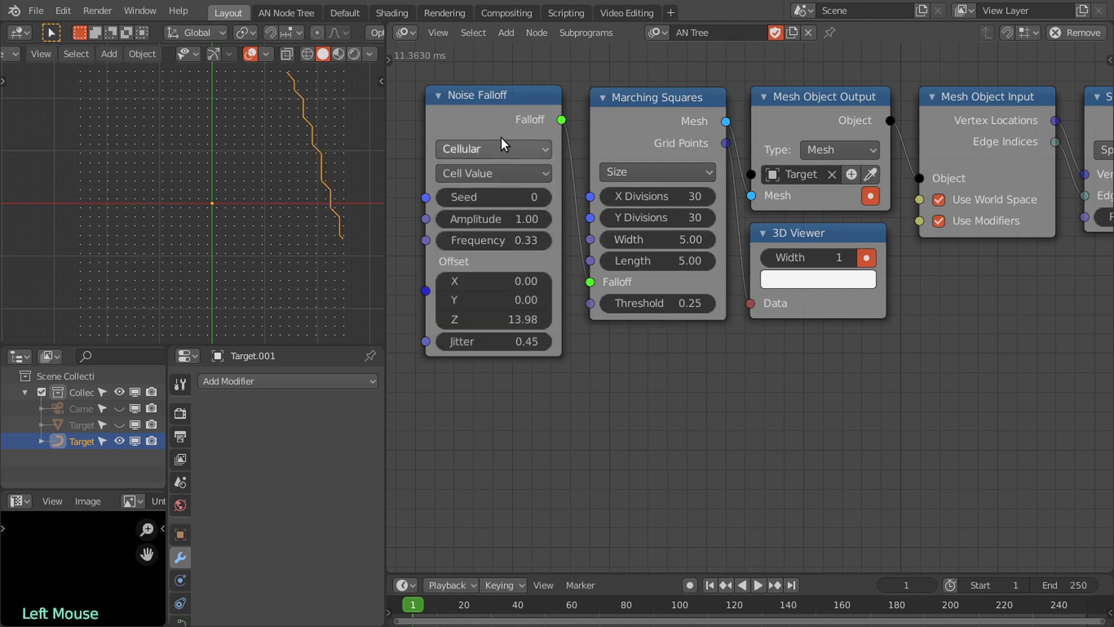
pyautogui.click(512, 182)
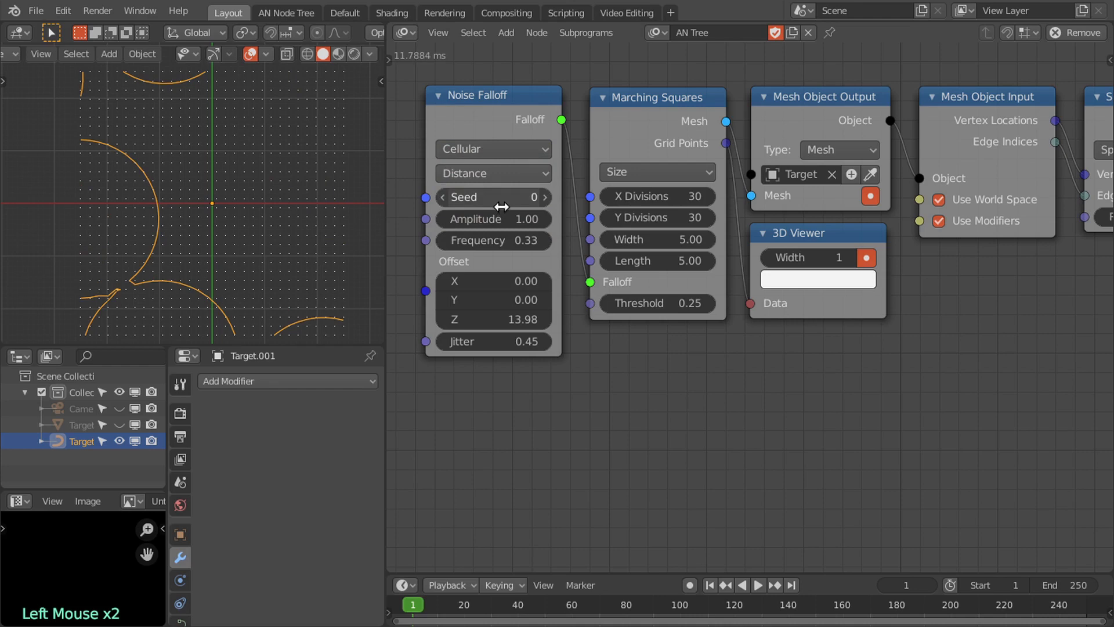
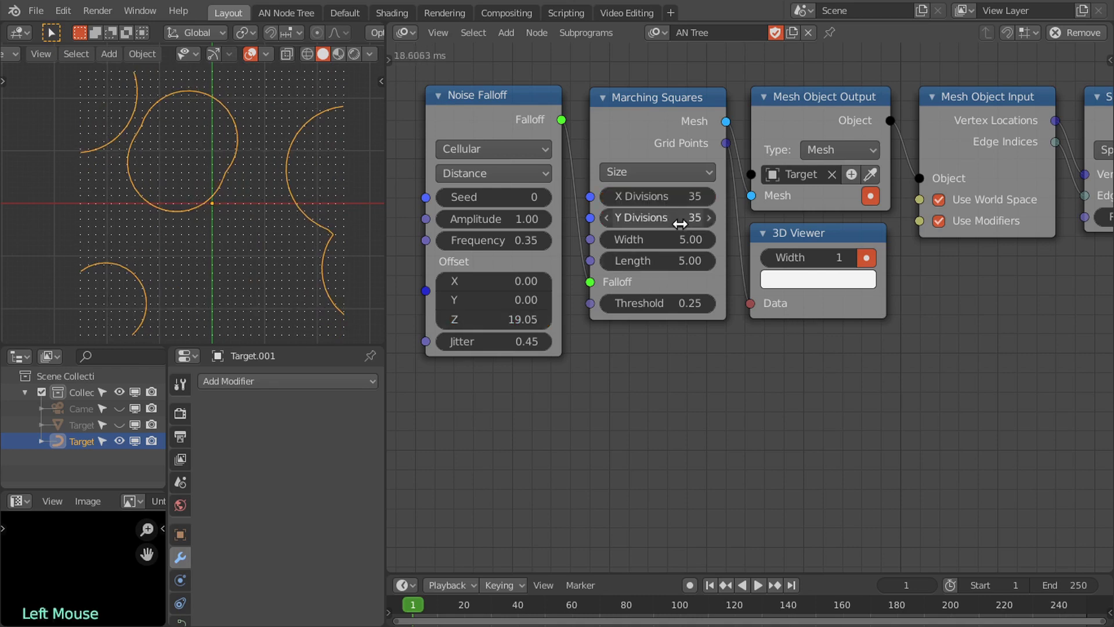
# Step: Add a Create Float List with thresholds 0.25 and 0.33 feeding Marching Squares
pyautogui.press('shift+a')
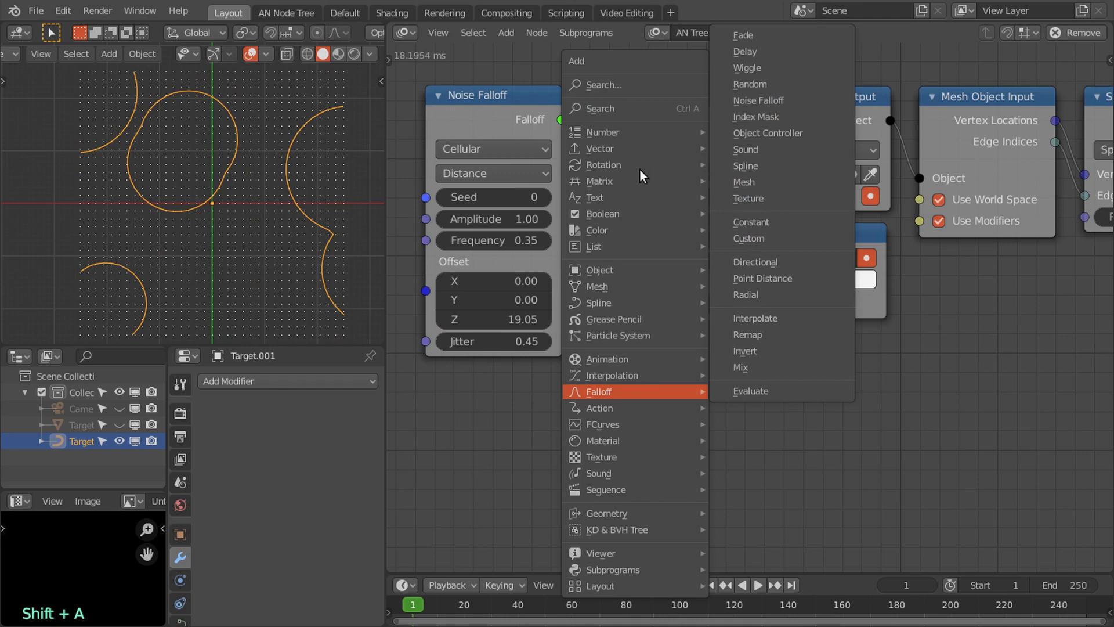
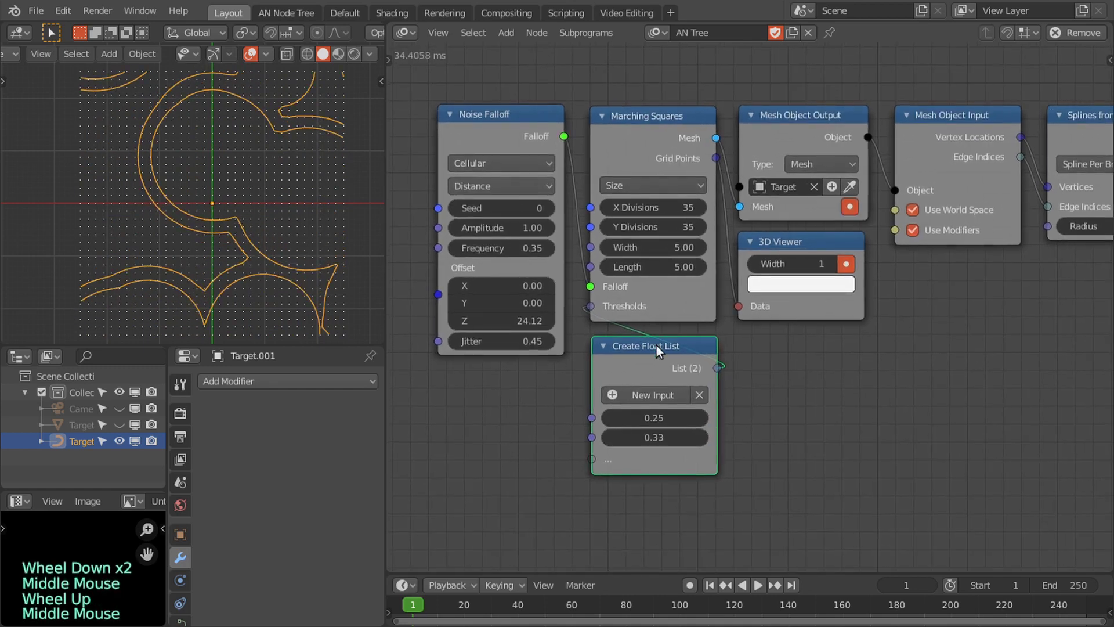
# Step: Enable the Grid Offset input socket on the Marching Squares node
pyautogui.click(669, 306)
pyautogui.press('u')
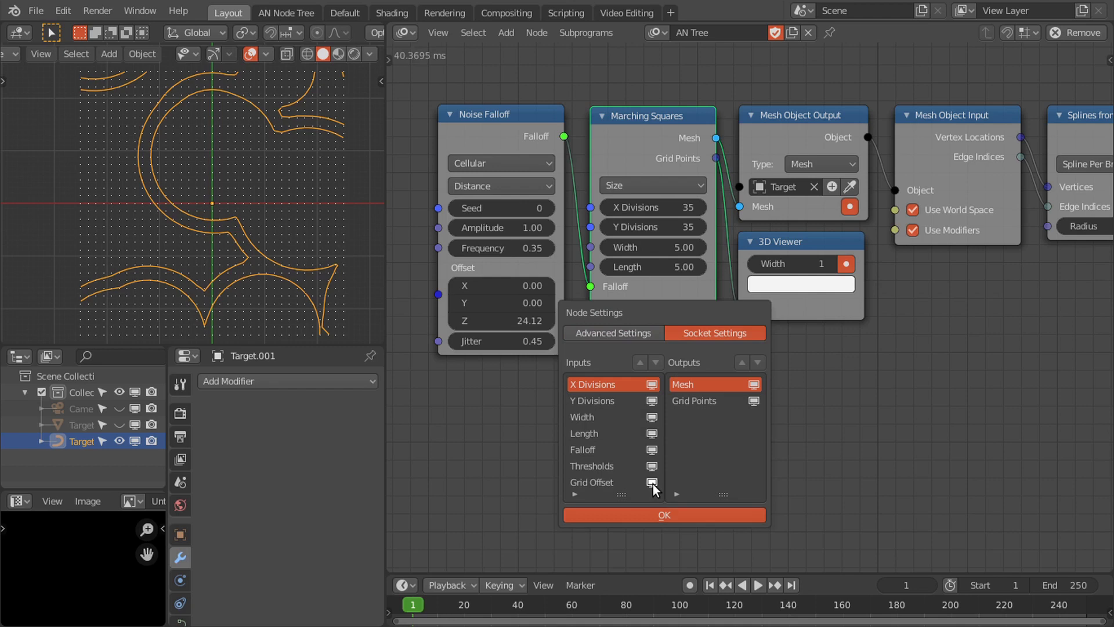
pyautogui.click(674, 469)
pyautogui.scroll(-3)
# Step: Confirm the socket settings and orbit the 3D view to see the doubled contours in perspective
pyautogui.middleClick(254, 273)
pyautogui.scroll(3)
pyautogui.middleClick(235, 202)
pyautogui.click(521, 389)
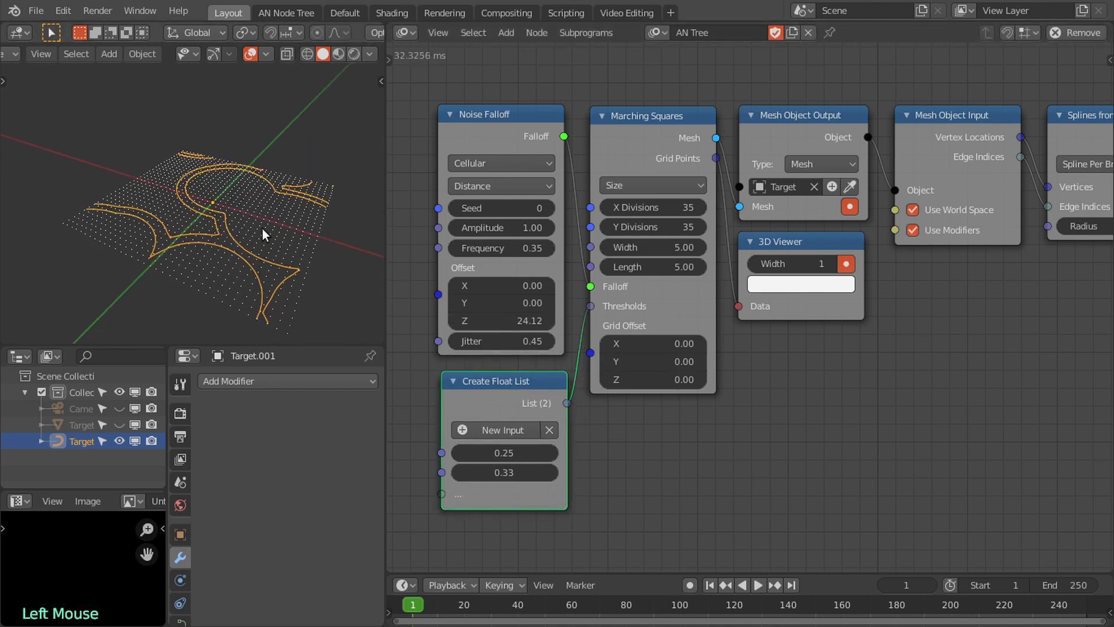
pyautogui.middleClick(252, 219)
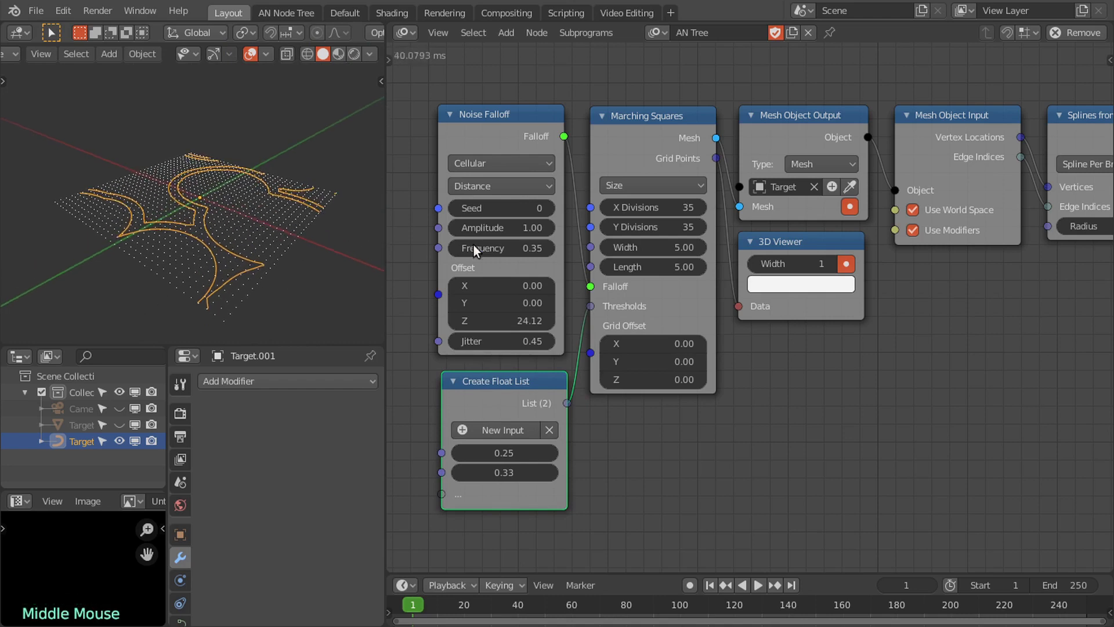